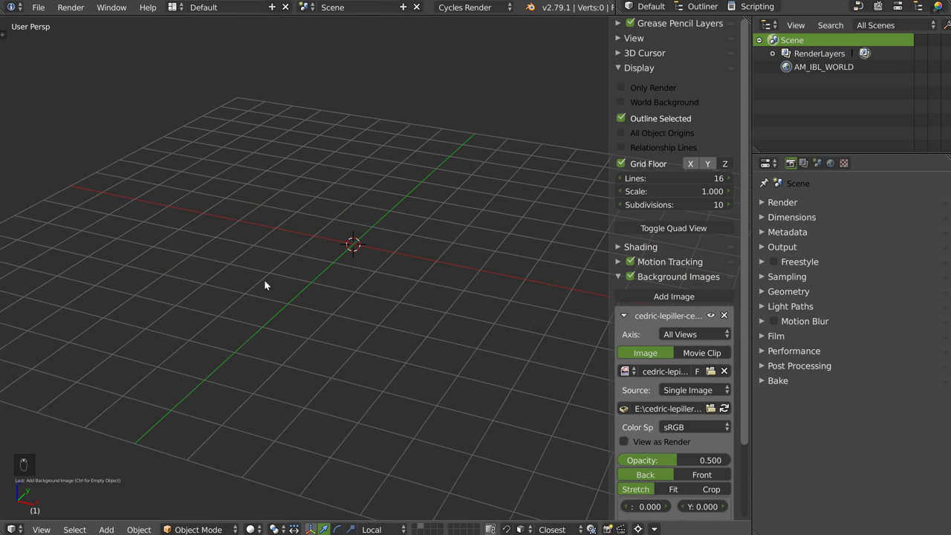
# Check the Smurf reference sheet from Right, Top and Front orthographic views with numpad keys.
pyautogui.press('q')
pyautogui.press('q')
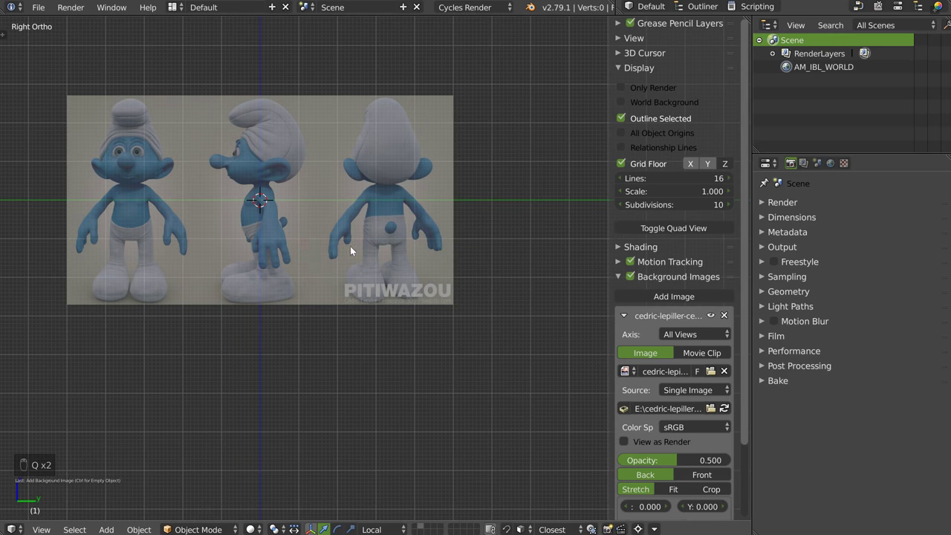
pyautogui.press('q')
pyautogui.press('q')
pyautogui.press('q')
pyautogui.press('q')
pyautogui.press('q')
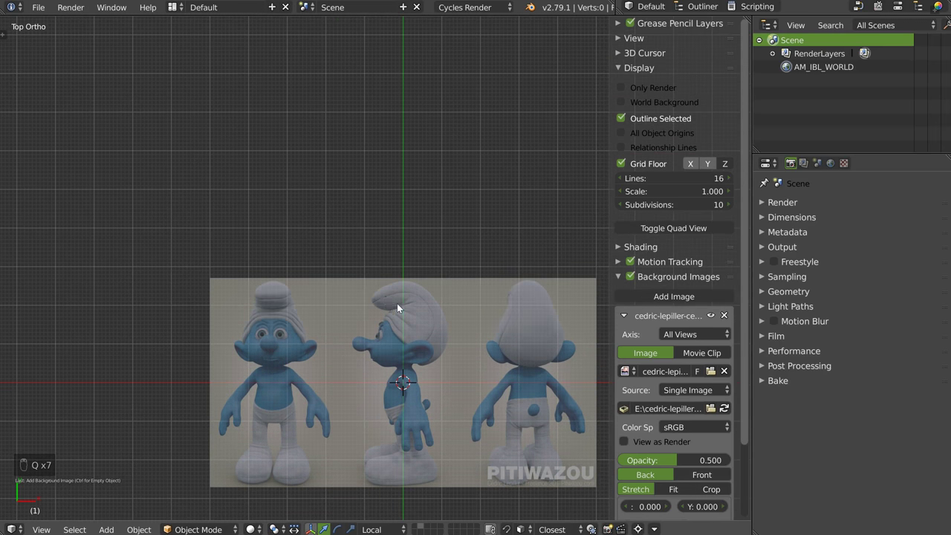
pyautogui.press('q')
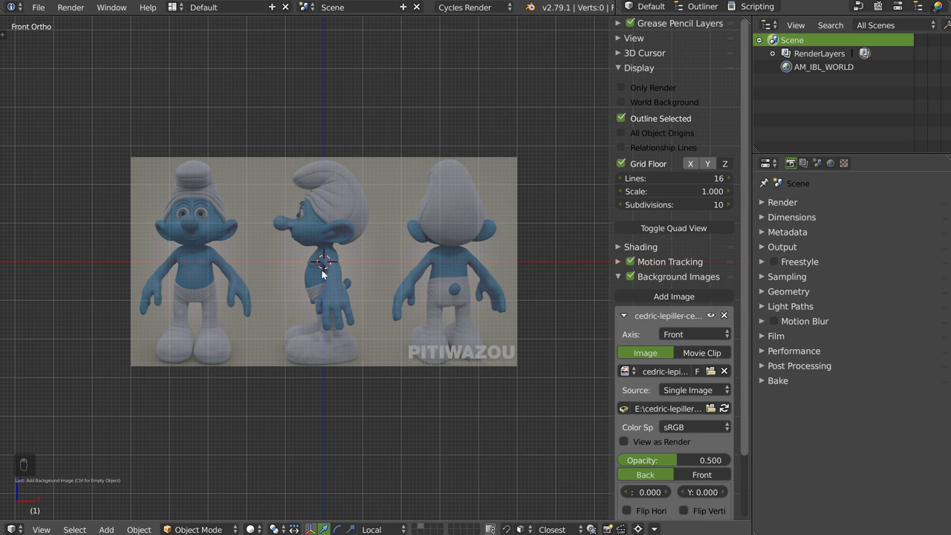
# Add a UV Sphere and offset the front reference sheet X 3.390, Y 4.740, size about 10.5.
pyautogui.press('q')
pyautogui.press('q')
pyautogui.press('q')
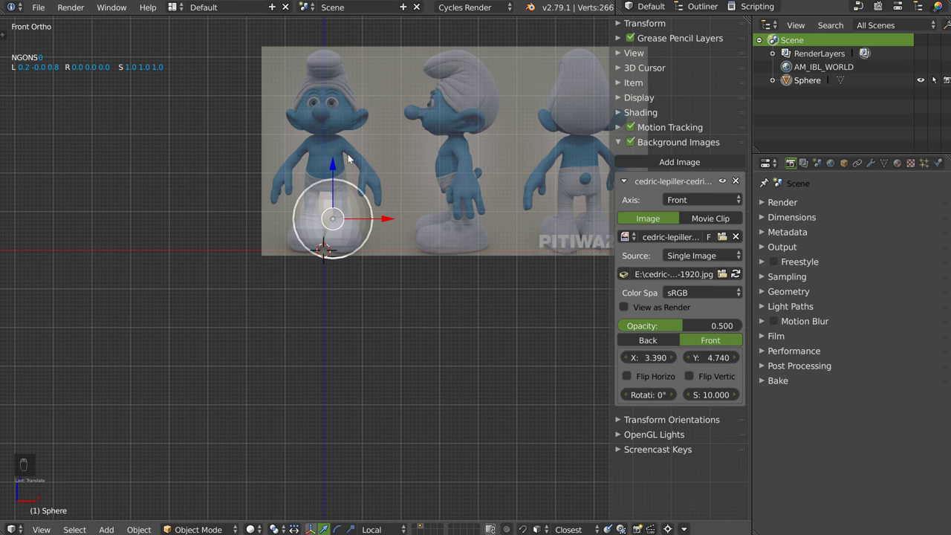
pyautogui.moveTo(346, 246); pyautogui.dragTo(291, 314)
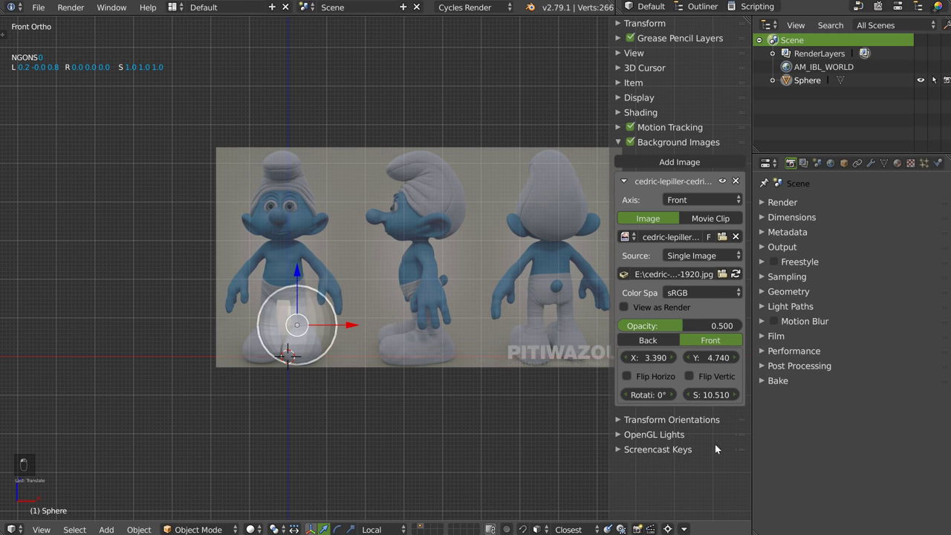
# Add a right-view copy of the reference sheet, offset and scaled to 11.85 around the sphere.
pyautogui.press('ctrl+z')
pyautogui.press('g')
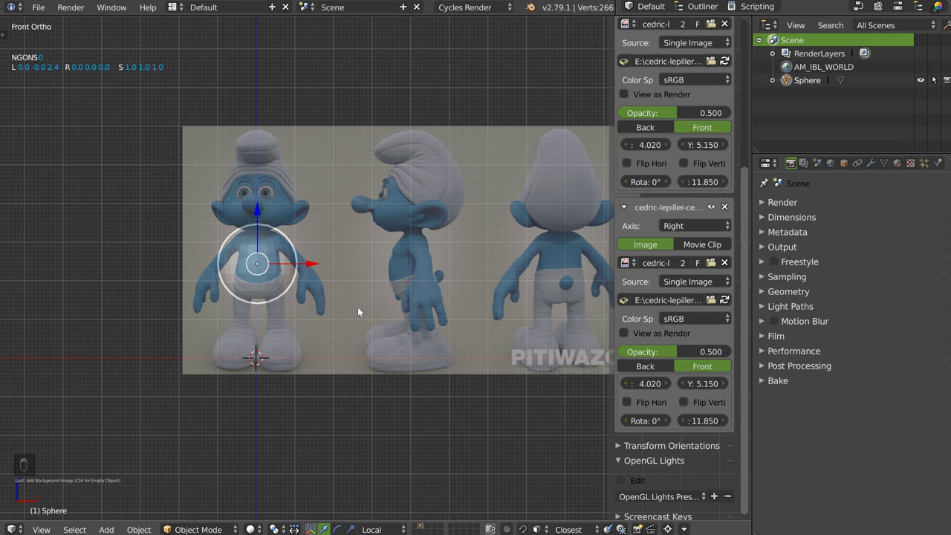
pyautogui.press('q')
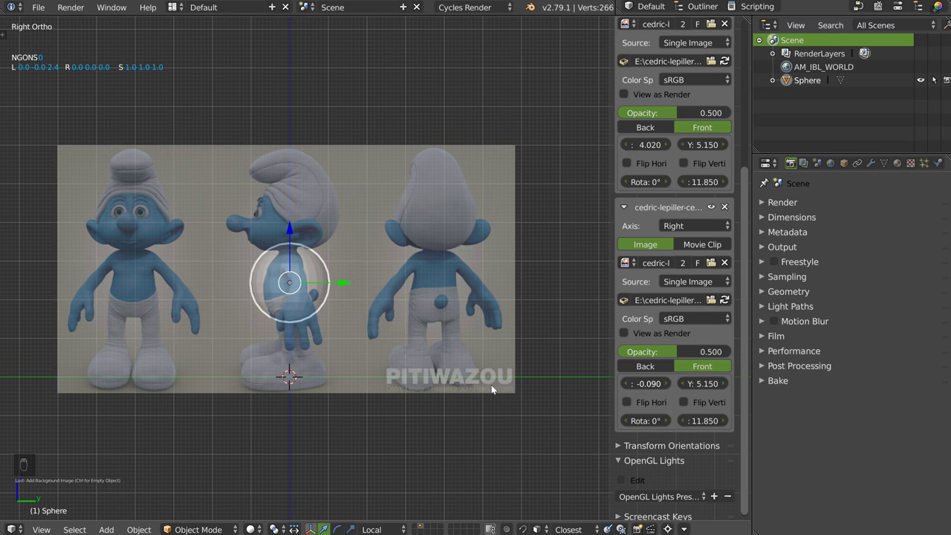
pyautogui.press('q')
pyautogui.press('q')
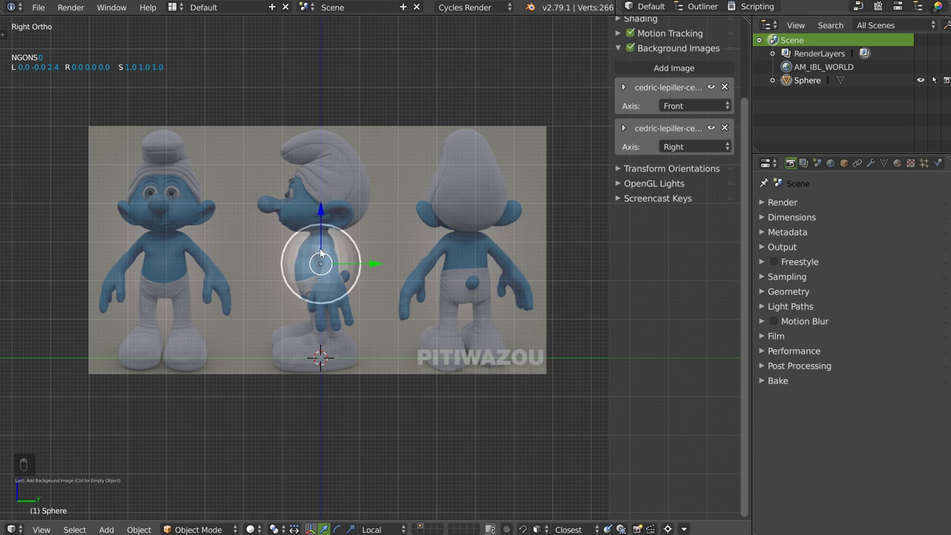
# Orbit around the sphere and return to the right orthographic view before importing.
pyautogui.moveTo(297, 241); pyautogui.dragTo(328, 242)
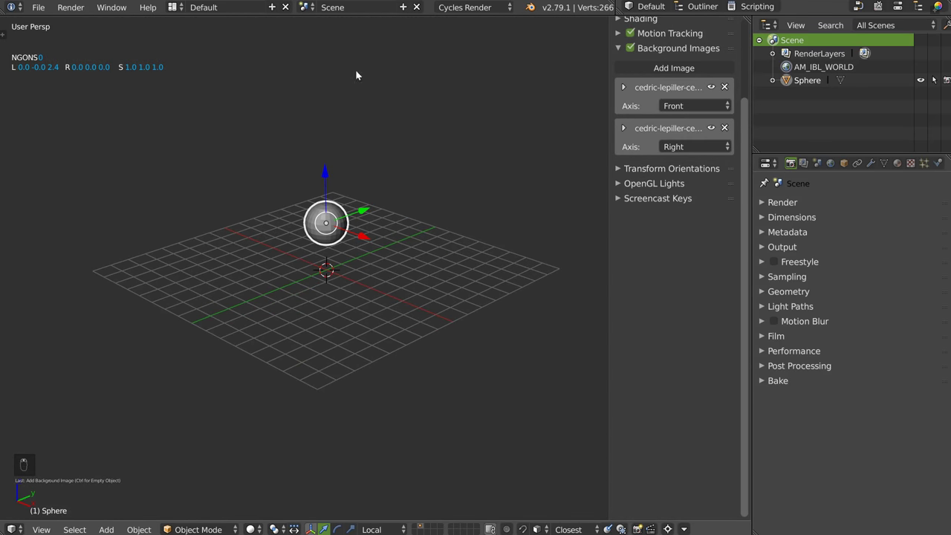
pyautogui.press('q')
pyautogui.press('q')
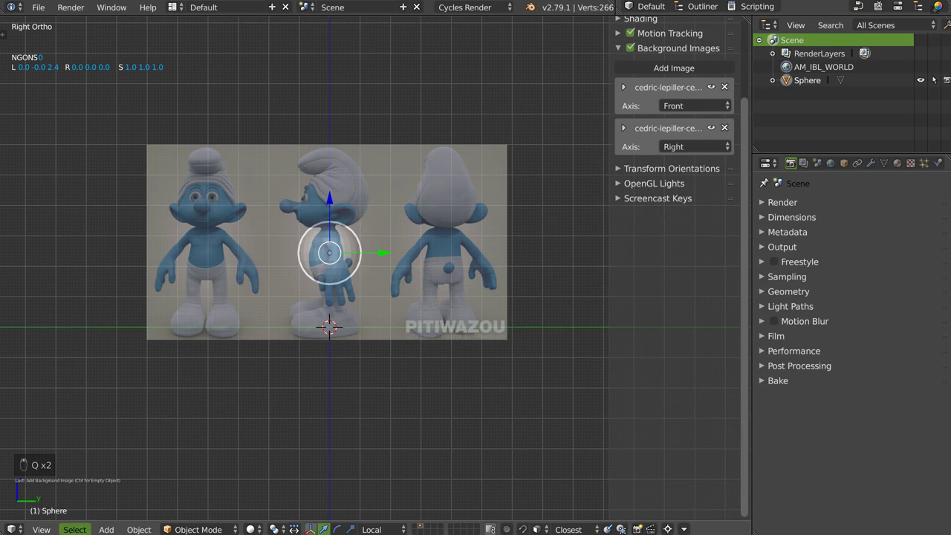
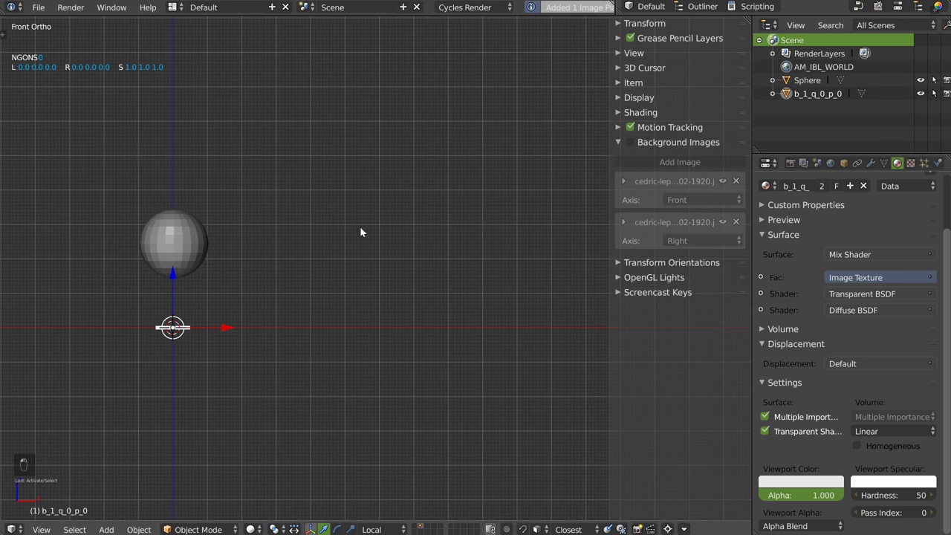
# Show the imported logo plane with Texture shading and scale it up.
pyautogui.moveTo(298, 243); pyautogui.dragTo(176, 324)
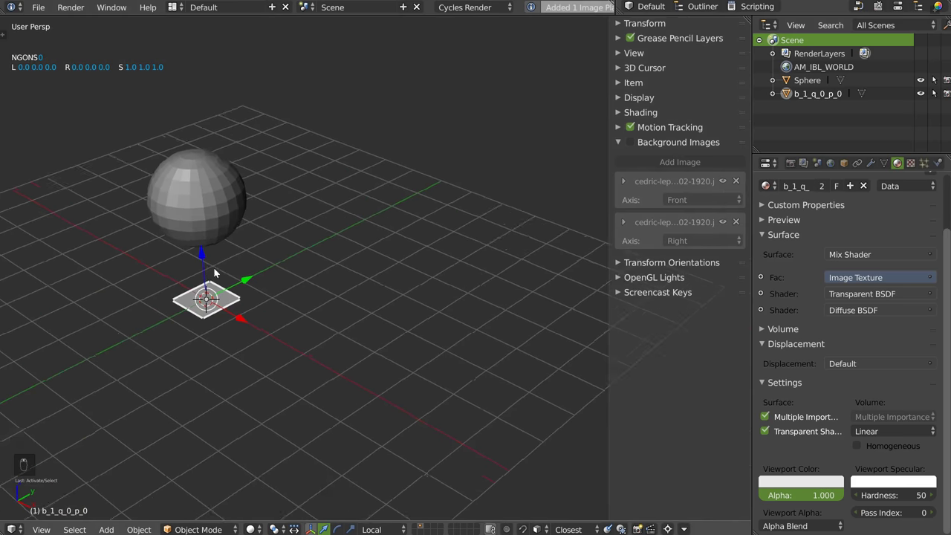
pyautogui.press('z')
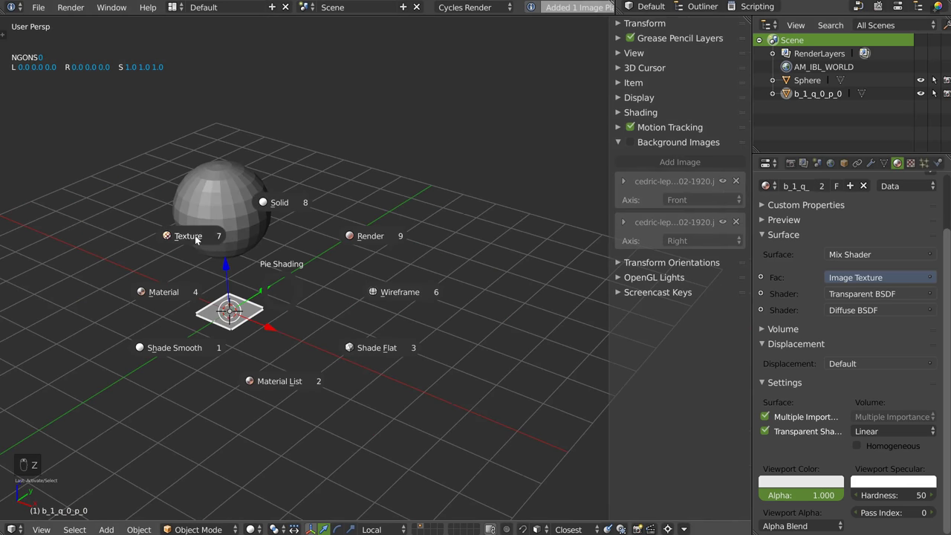
pyautogui.press('z')
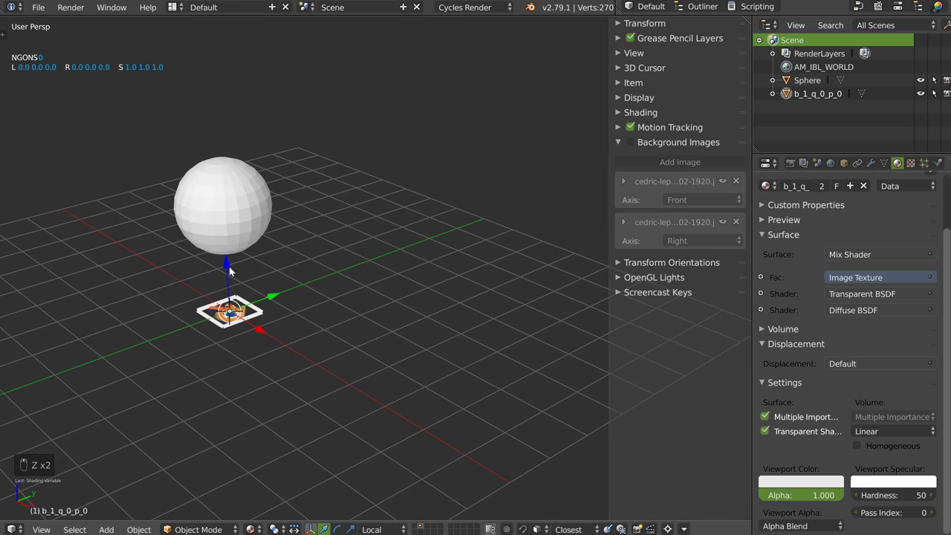
pyautogui.moveTo(228, 270); pyautogui.dragTo(255, 78)
pyautogui.press('s')
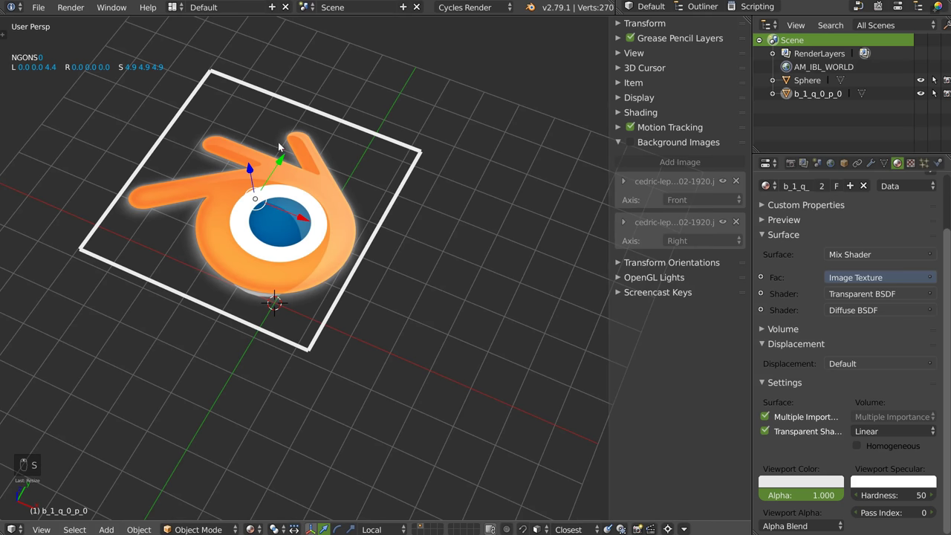
pyautogui.press('a')
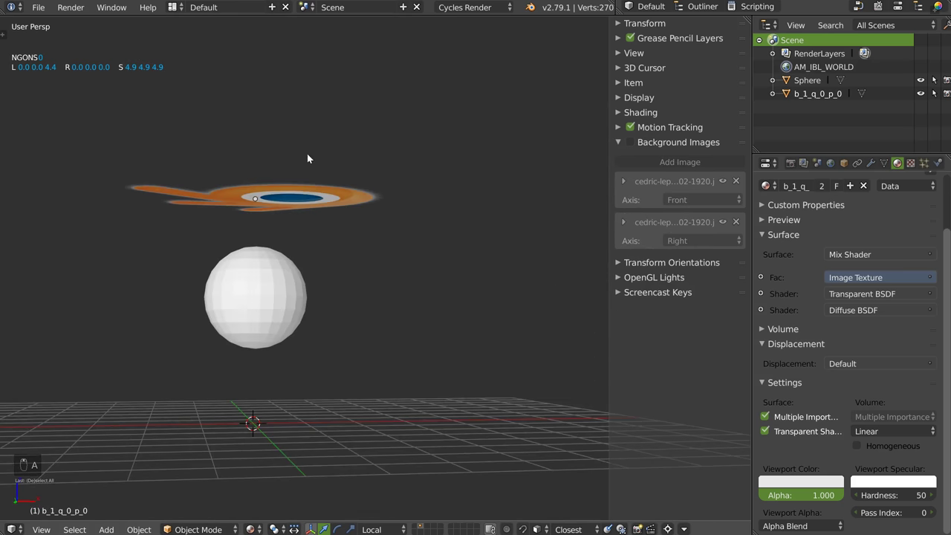
pyautogui.press('a')
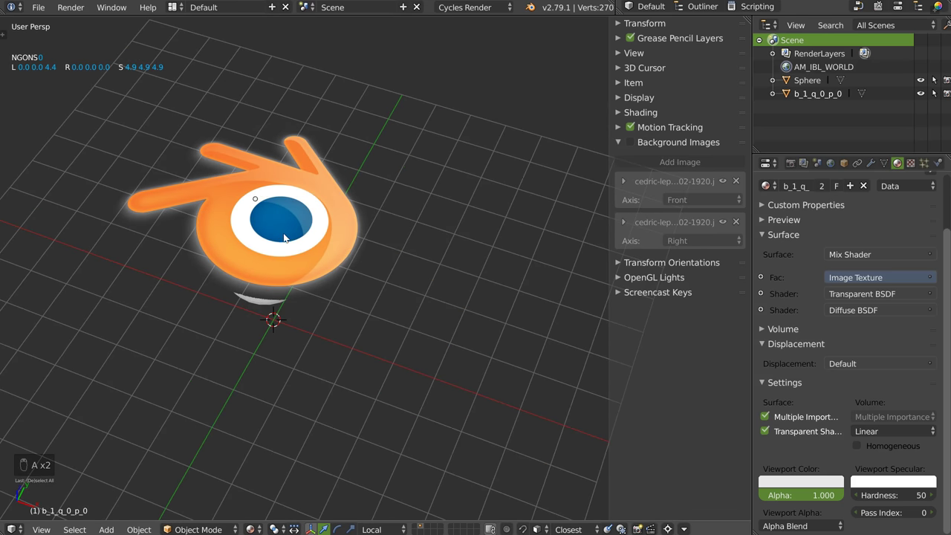
pyautogui.press('z')
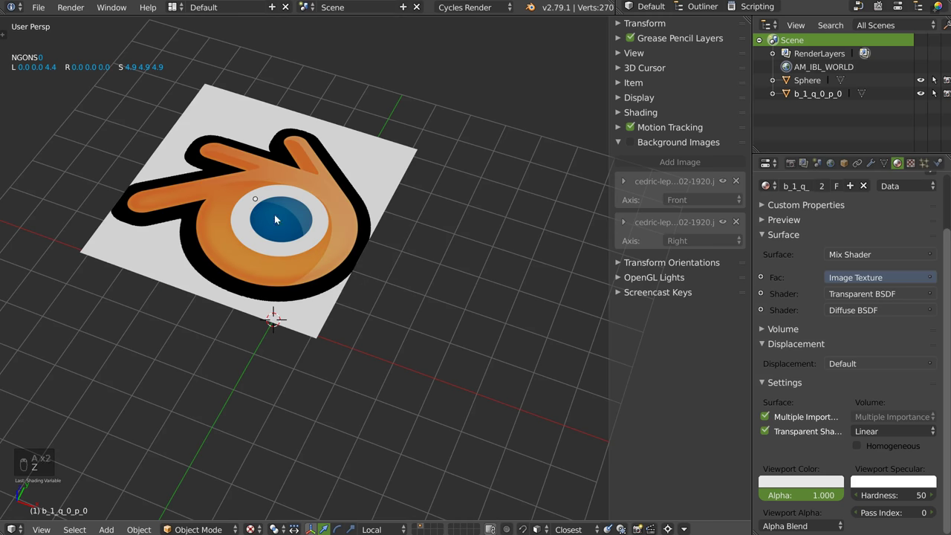
pyautogui.press('z')
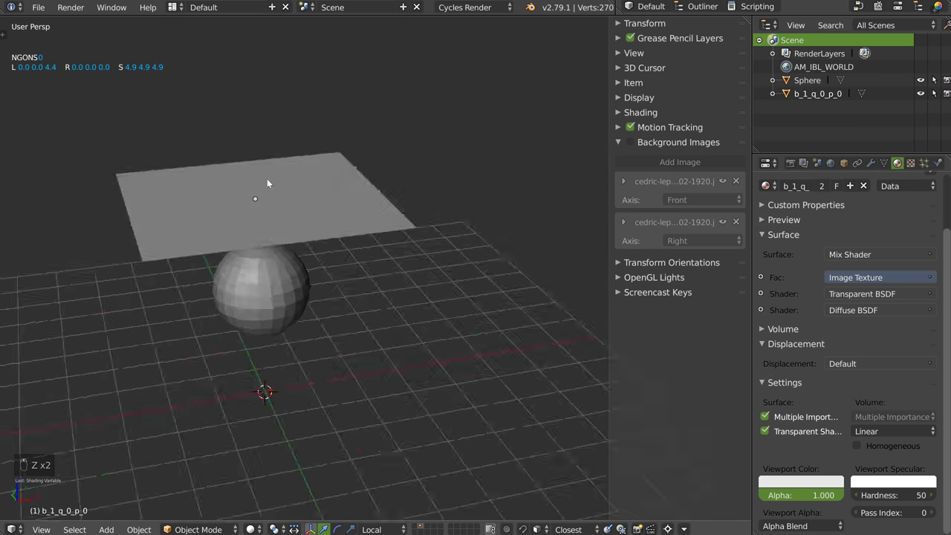
pyautogui.press('z')
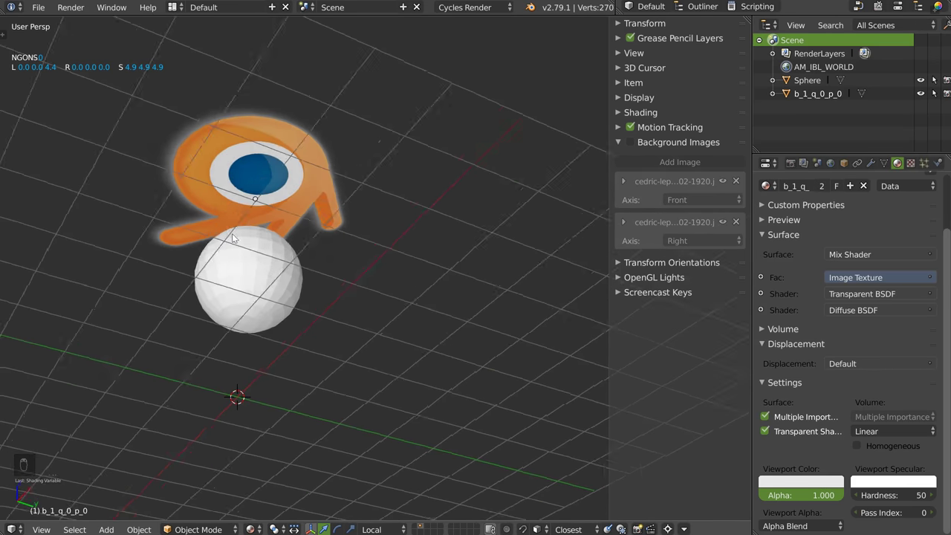
# Rotate the logo plane 90° on X to stand upright and move it left of the sphere.
pyautogui.middleClick(266, 272)
pyautogui.moveTo(256, 270); pyautogui.dragTo(278, 257)
pyautogui.moveTo(310, 219); pyautogui.dragTo(337, 209)
pyautogui.press('r')
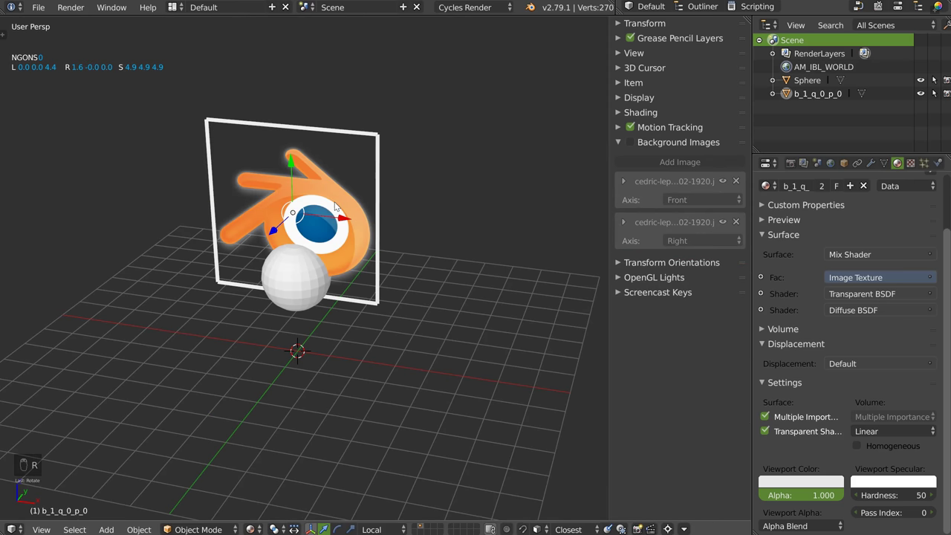
pyautogui.moveTo(283, 232); pyautogui.dragTo(183, 307)
pyautogui.middleClick(211, 309)
pyautogui.moveTo(222, 303); pyautogui.dragTo(265, 294)
pyautogui.press('a')
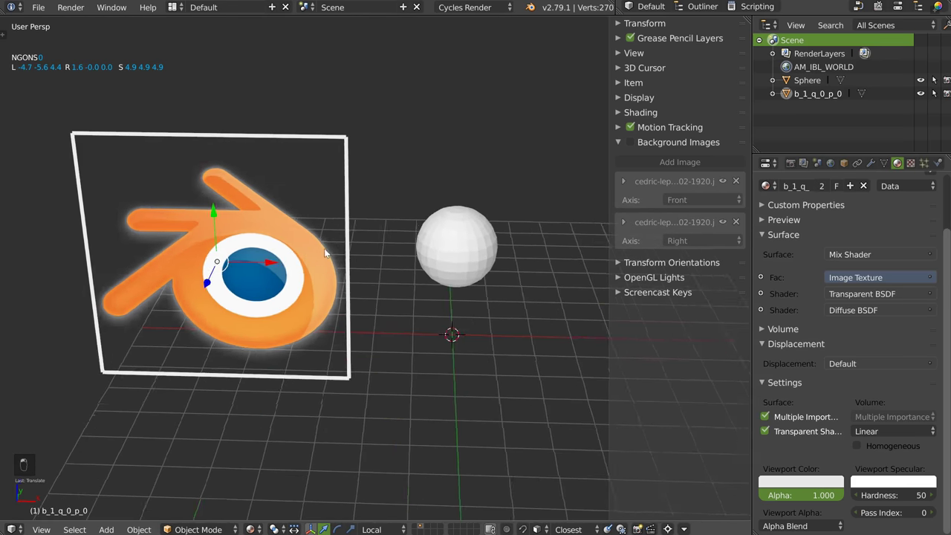
# Move the new reference plane up to the sphere and stand it upright.
pyautogui.middleClick(239, 229)
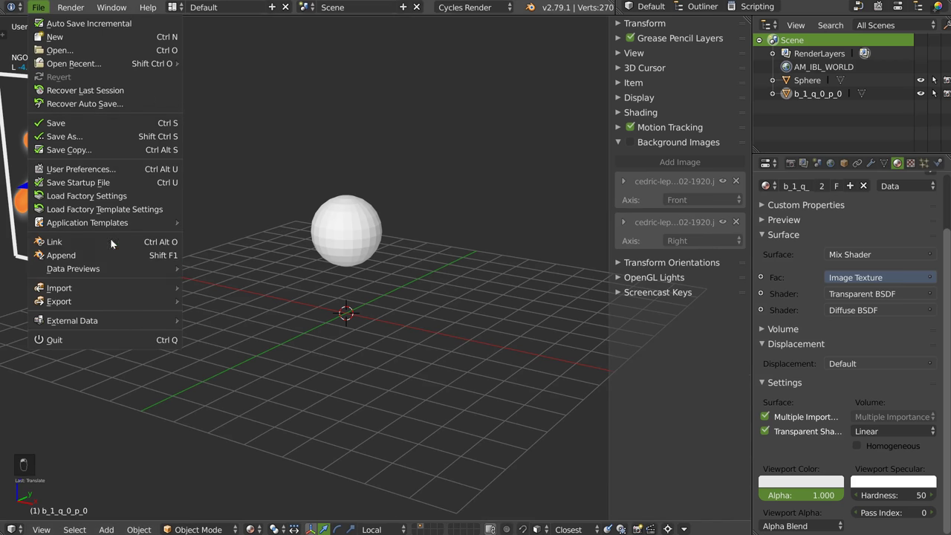
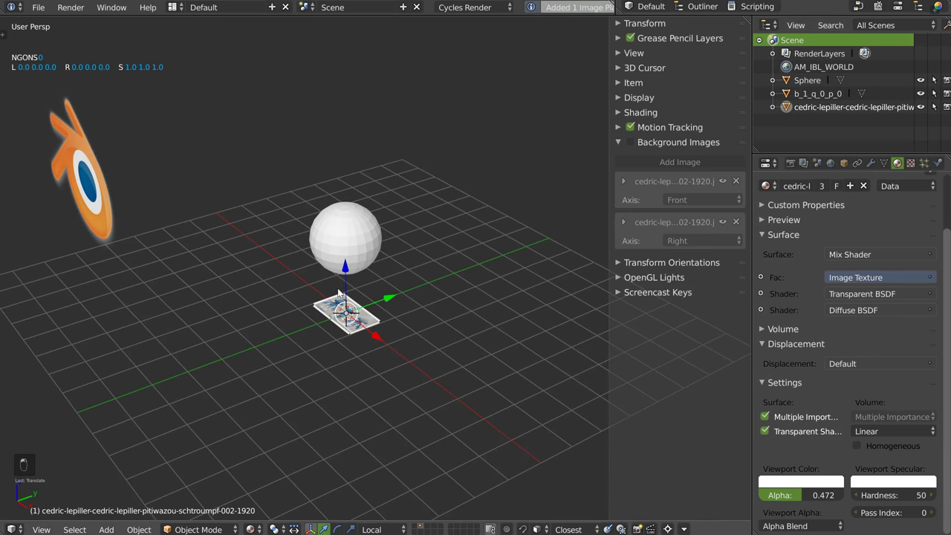
pyautogui.press('r')
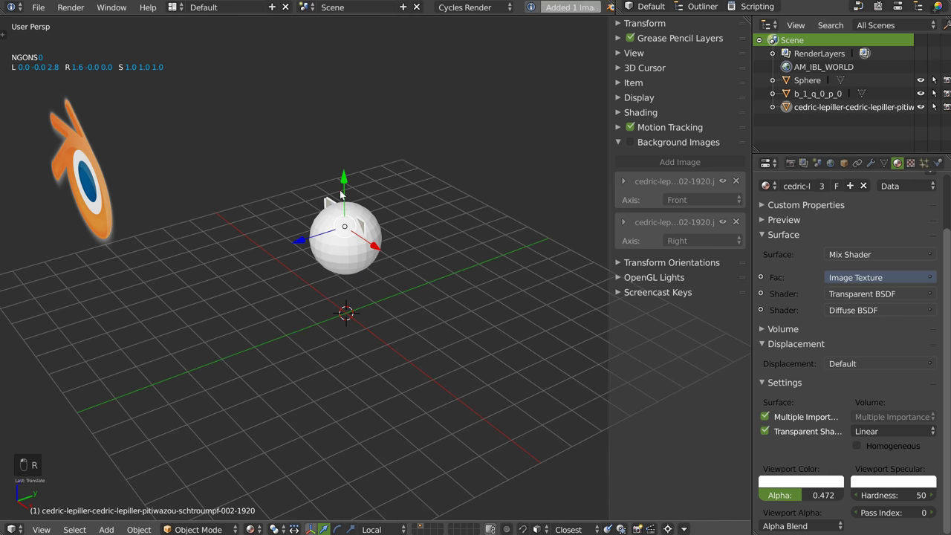
pyautogui.press('s')
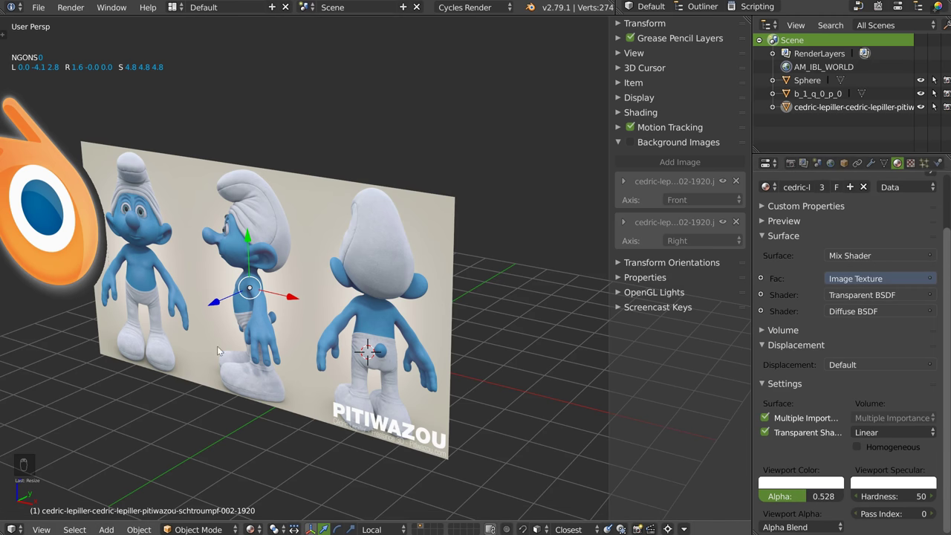
pyautogui.press('z')
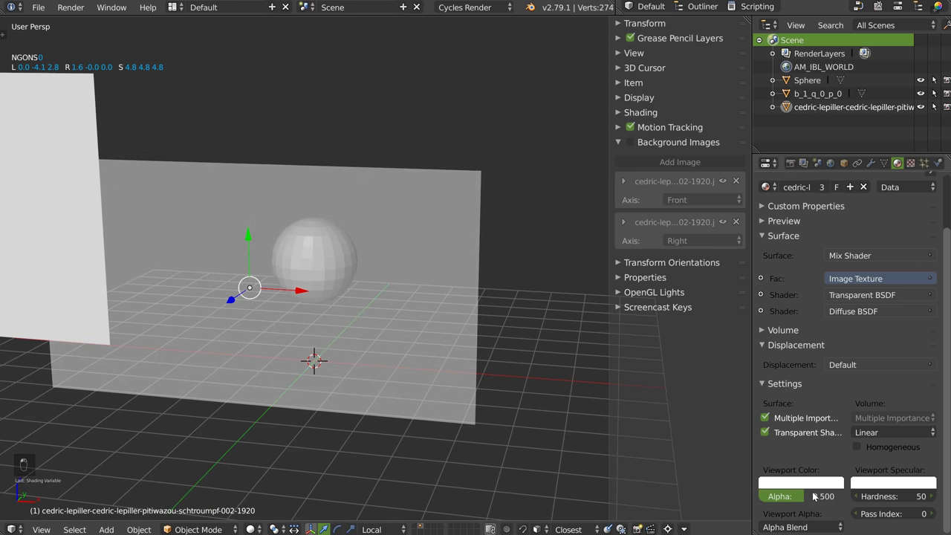
pyautogui.press('z')
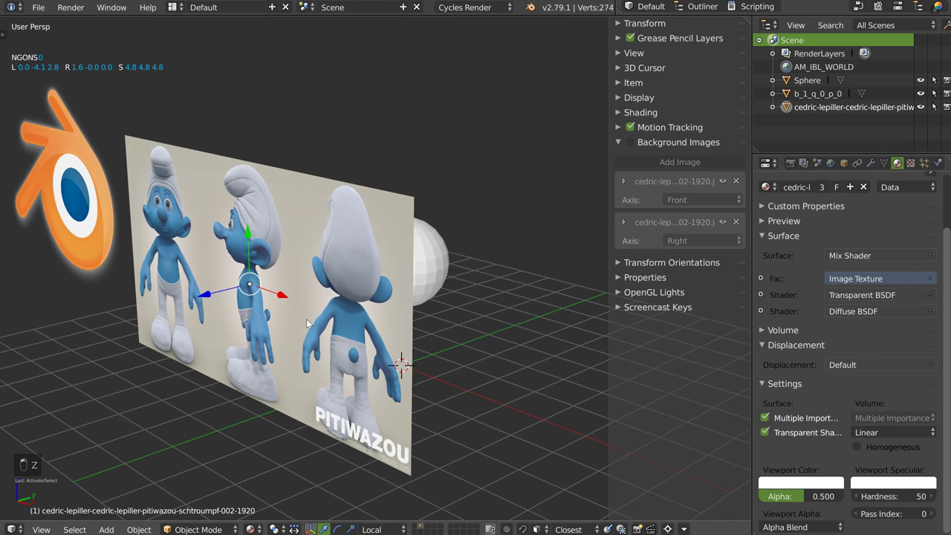
# Split off a Node Editor above the 3D view with the Mix Shader Fac at 0.500.
pyautogui.moveTo(243, 249); pyautogui.dragTo(314, 239)
pyautogui.press('space')
pyautogui.press('space')
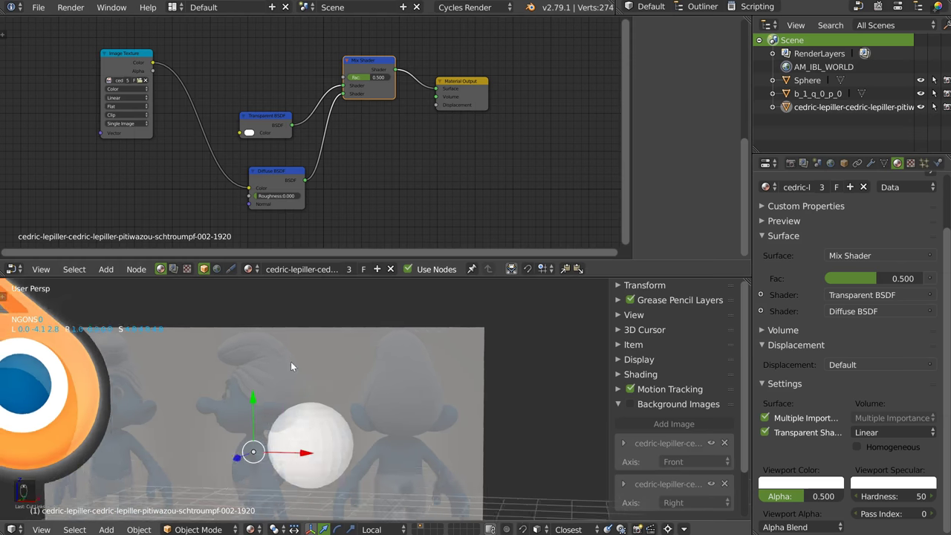
# Enable viewport Transparency on the sphere and orbit to see it through the image plane.
pyautogui.moveTo(299, 370); pyautogui.dragTo(274, 388)
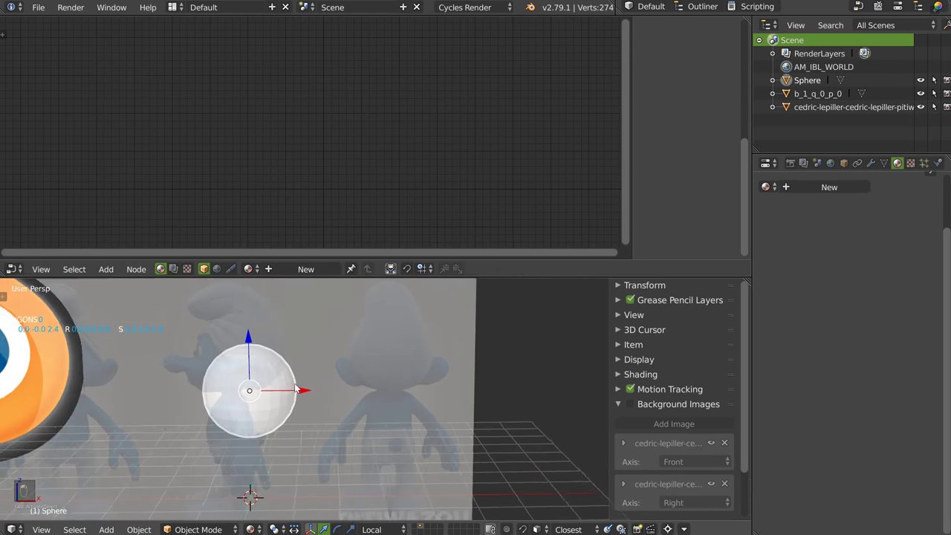
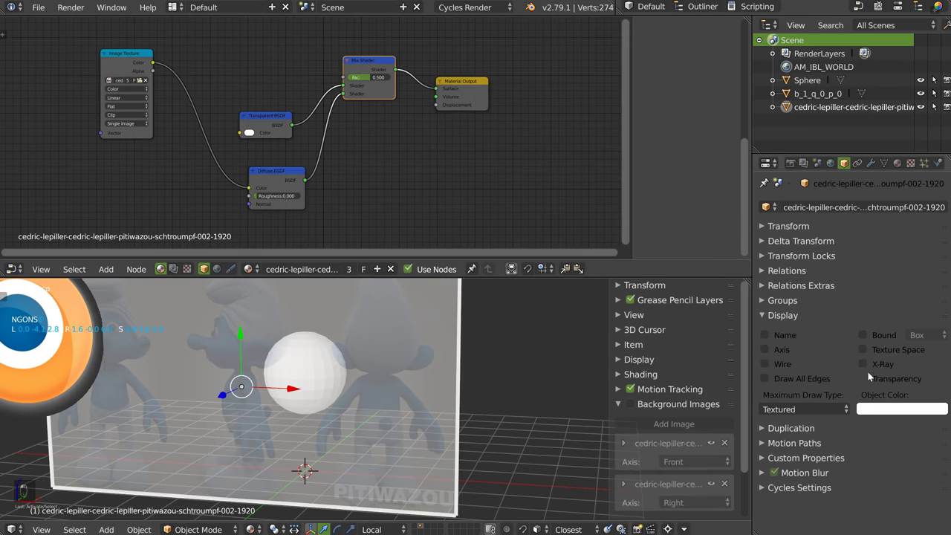
pyautogui.middleClick(399, 396)
pyautogui.middleClick(411, 392)
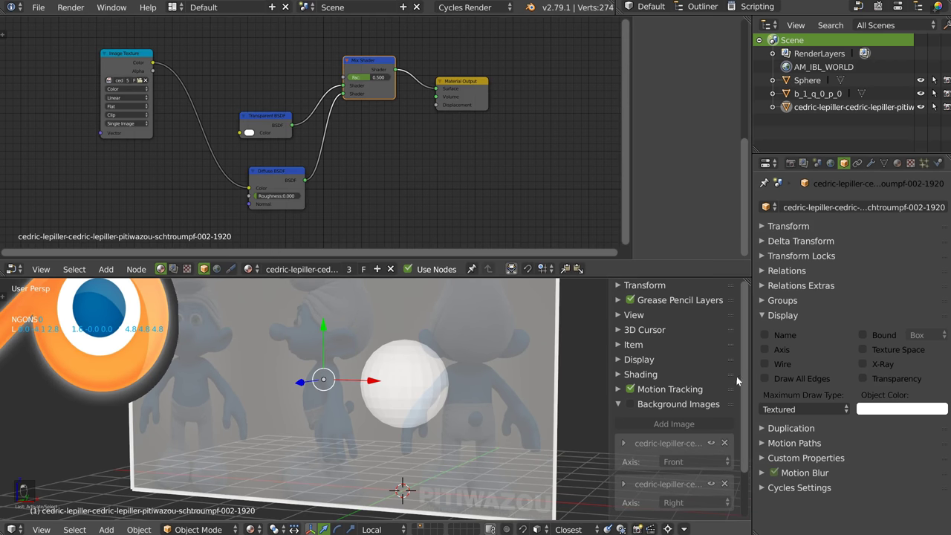
pyautogui.middleClick(500, 382)
pyautogui.middleClick(483, 385)
pyautogui.moveTo(532, 378); pyautogui.dragTo(477, 403)
pyautogui.moveTo(532, 398); pyautogui.dragTo(486, 347)
pyautogui.middleClick(492, 347)
pyautogui.moveTo(459, 355); pyautogui.dragTo(410, 362)
pyautogui.moveTo(387, 365); pyautogui.dragTo(360, 376)
pyautogui.middleClick(363, 377)
pyautogui.middleClick(355, 376)
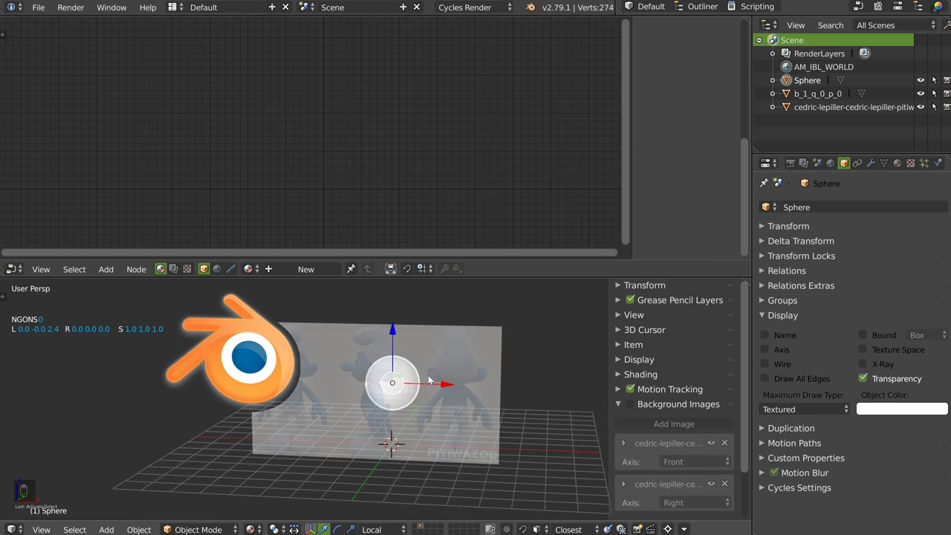
pyautogui.middleClick(428, 383)
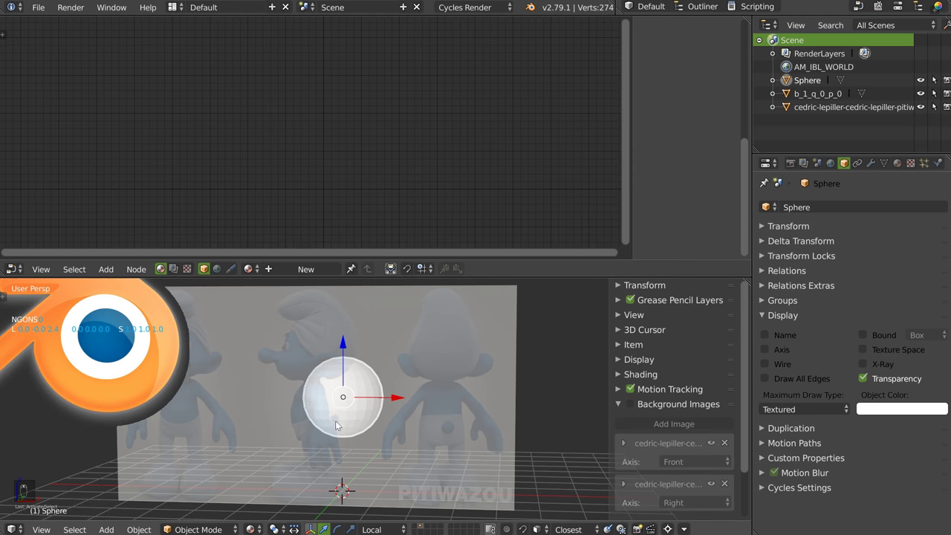
# Tab into and out of Edit Mode on the sphere, then delete it with X.
pyautogui.press('Tab')
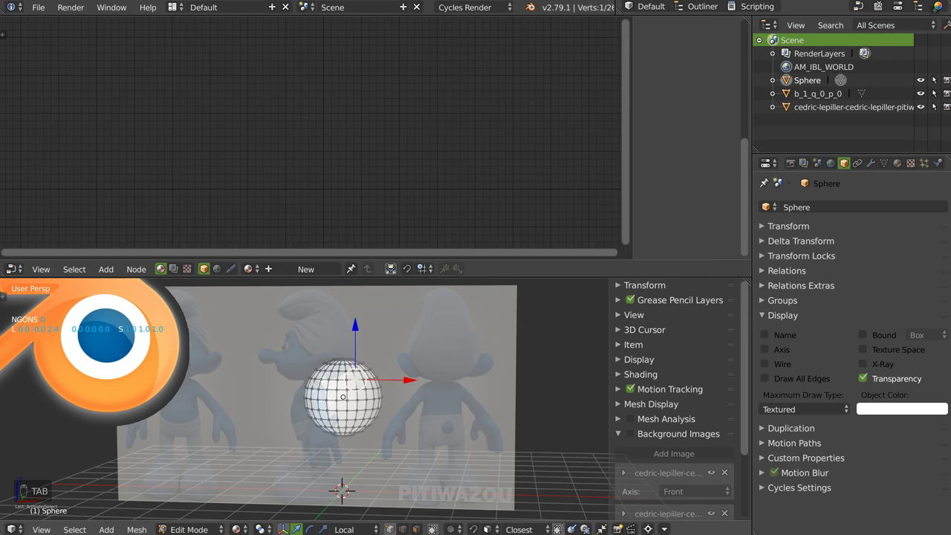
pyautogui.press('shift+Tab')
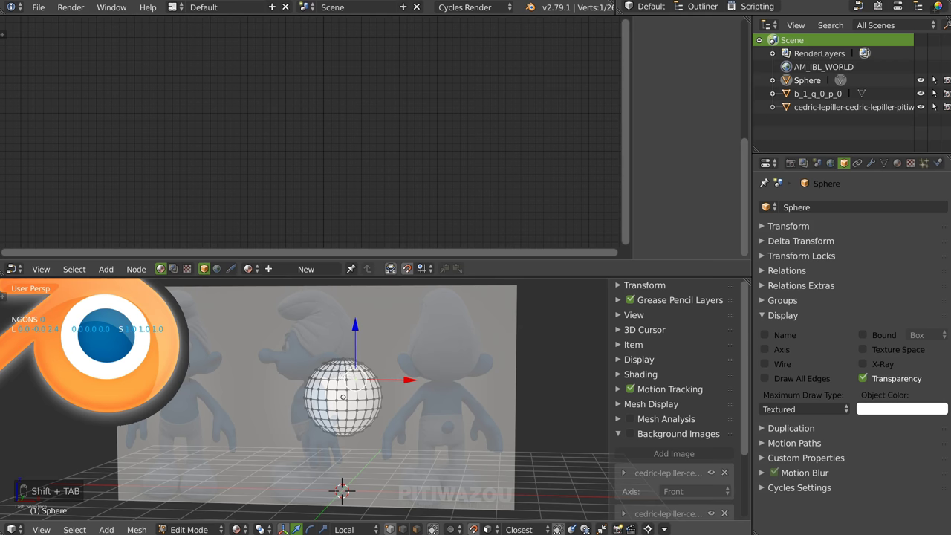
pyautogui.press('g')
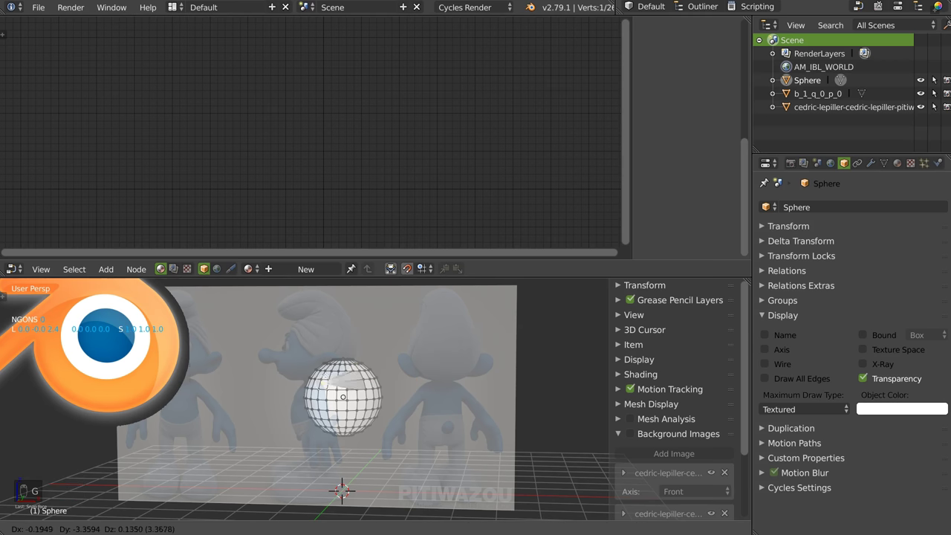
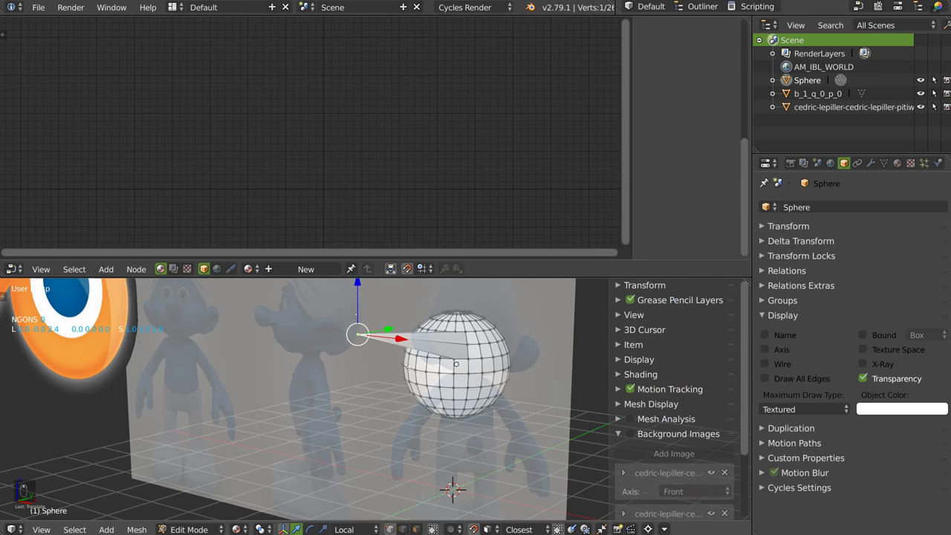
pyautogui.moveTo(388, 302); pyautogui.dragTo(351, 362)
pyautogui.press('Tab')
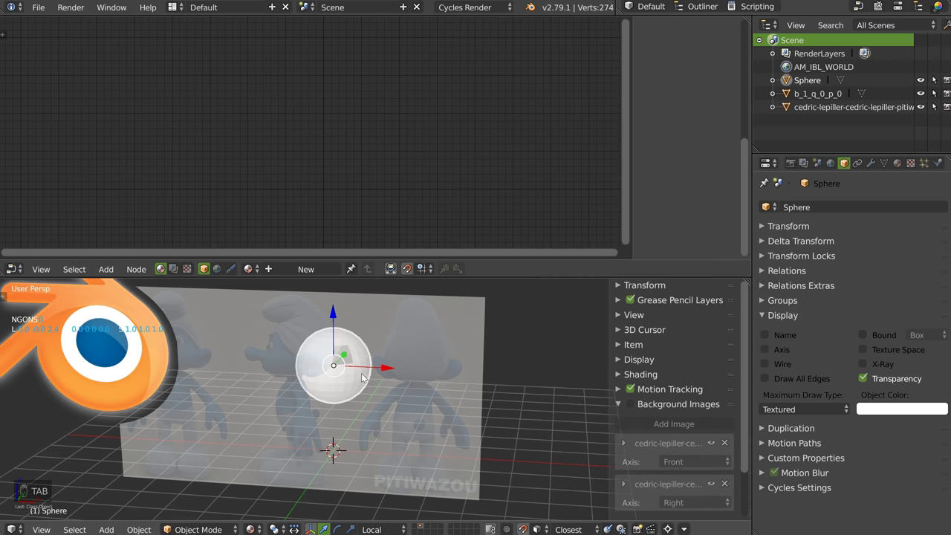
pyautogui.press('x')
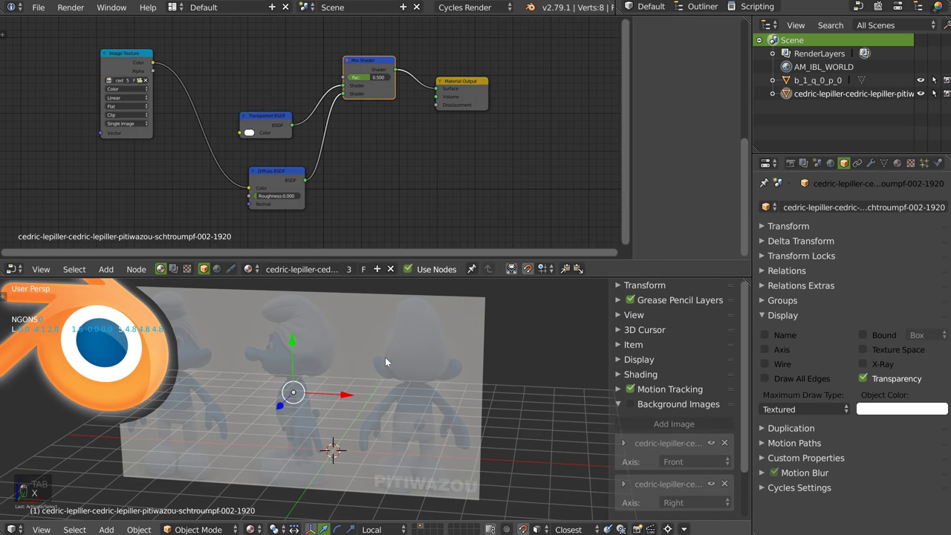
# Join the Node Editor into the 3D View and delete all remaining objects.
pyautogui.moveTo(337, 355); pyautogui.dragTo(308, 350)
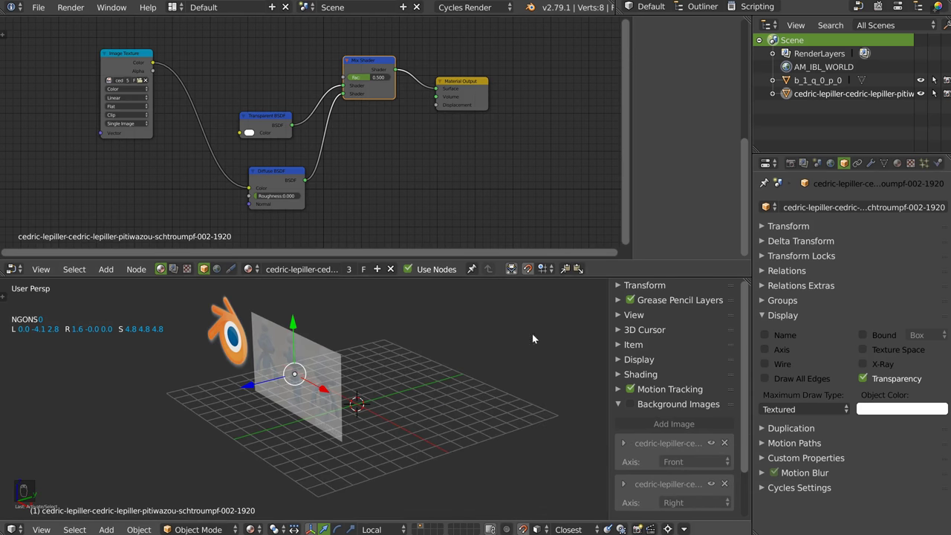
pyautogui.moveTo(306, 379); pyautogui.dragTo(275, 419)
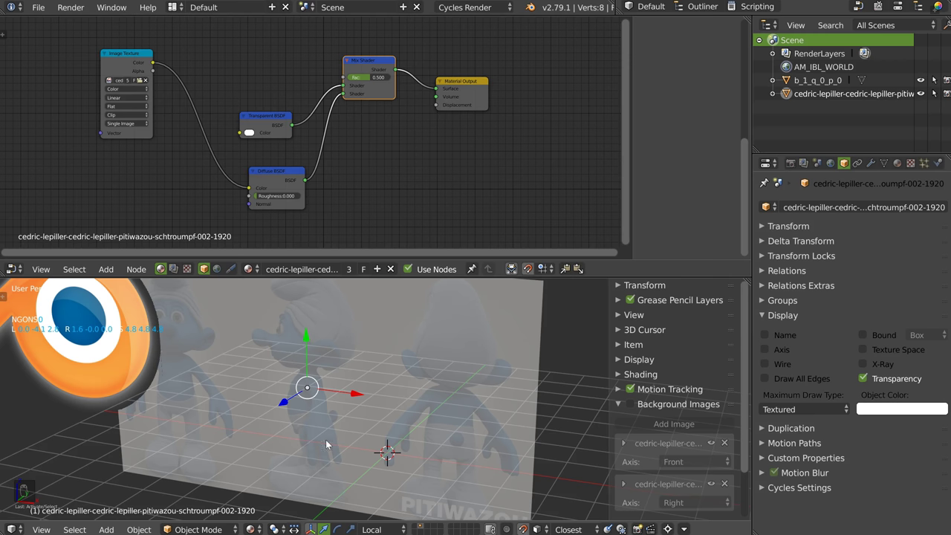
pyautogui.moveTo(332, 363); pyautogui.dragTo(345, 355)
pyautogui.moveTo(344, 353); pyautogui.dragTo(365, 358)
pyautogui.press('space')
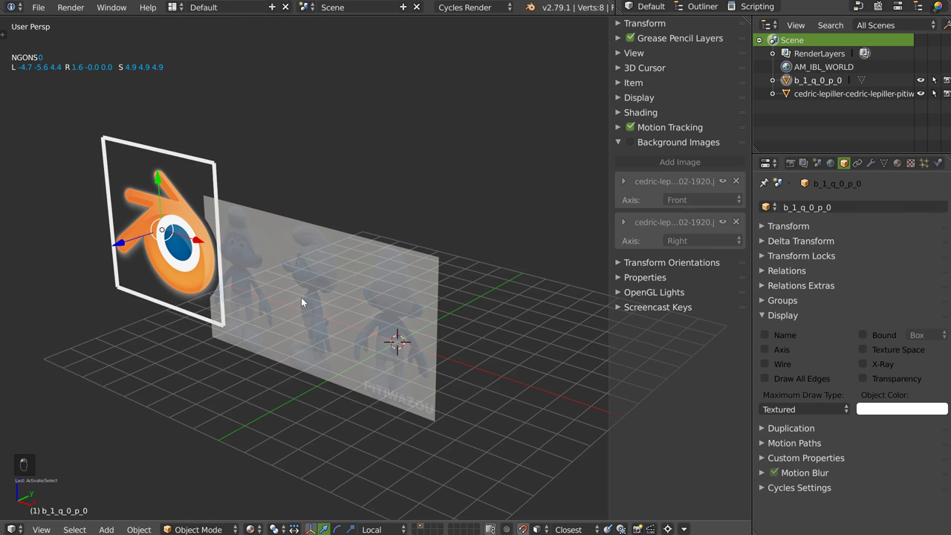
# Add an Image Empty at the origin and load b_1_q_0_p_0.jpg into it.
pyautogui.press('x')
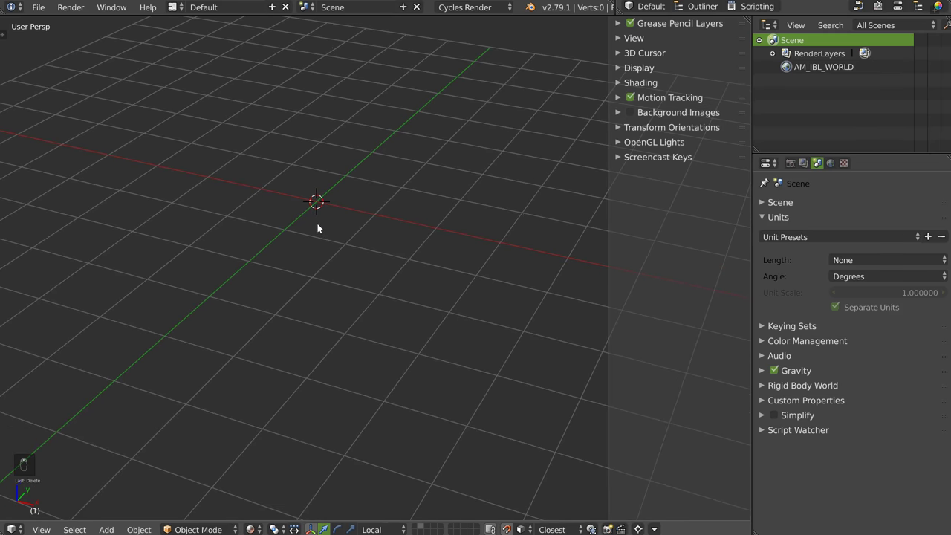
pyautogui.press('shift+a')
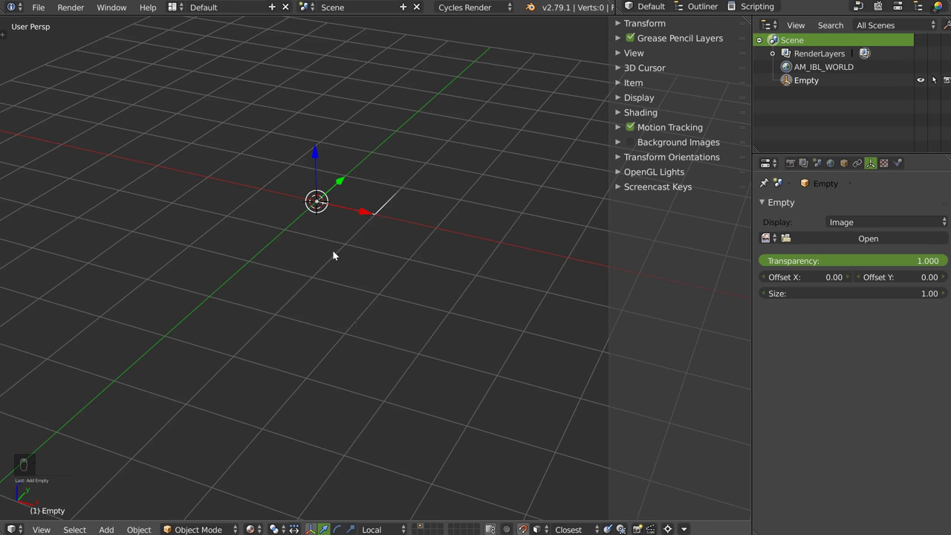
pyautogui.press('r')
pyautogui.moveTo(312, 253); pyautogui.dragTo(241, 211)
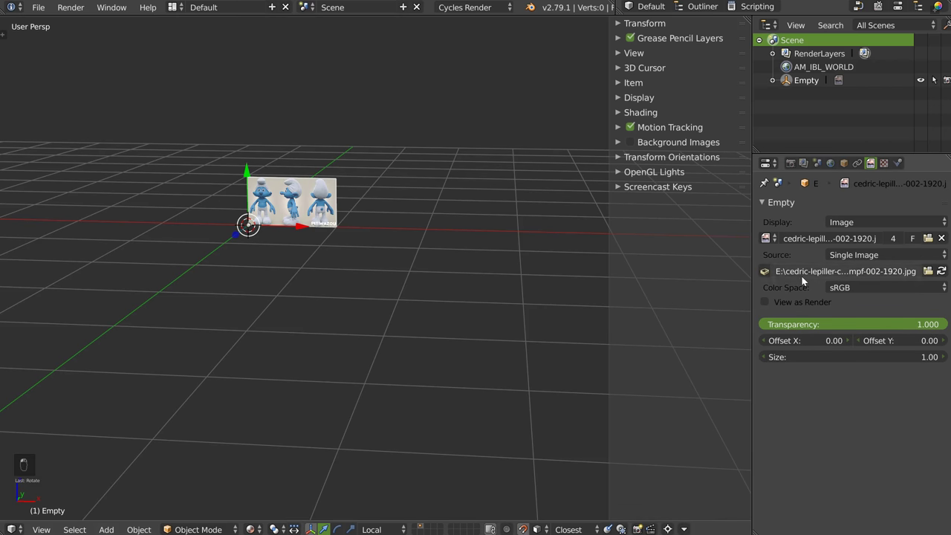
pyautogui.middleClick(403, 222)
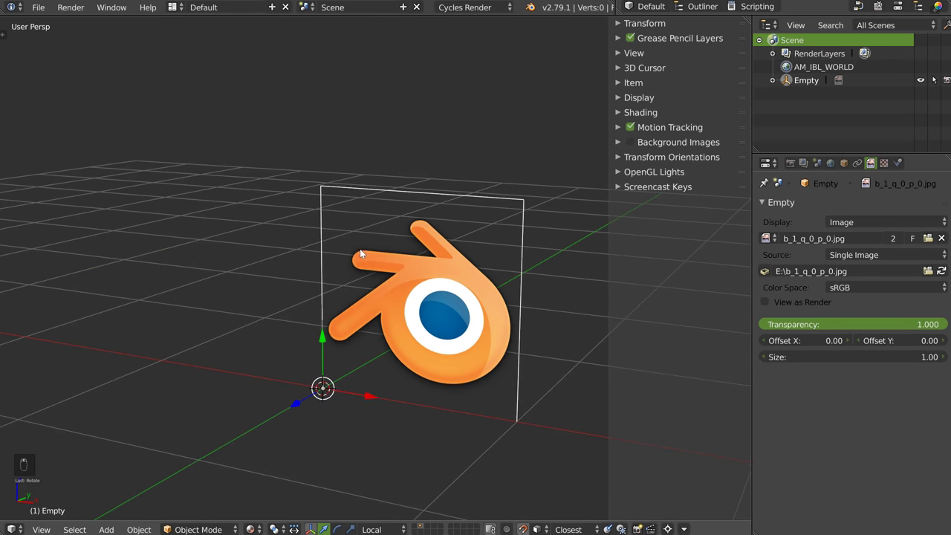
# Zoom out to see the whole logo image on the empty.
pyautogui.press('z')
pyautogui.press('z')
pyautogui.press('z')
pyautogui.press('z')
pyautogui.press('z')
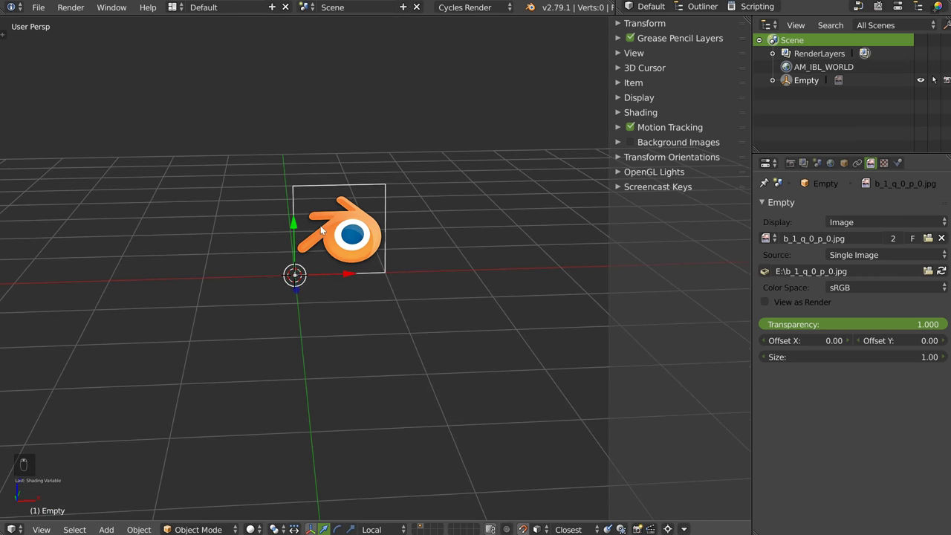
# Preview the logo empty in rendered shading, return to Solid and orbit around it to check the centring.
pyautogui.press('z')
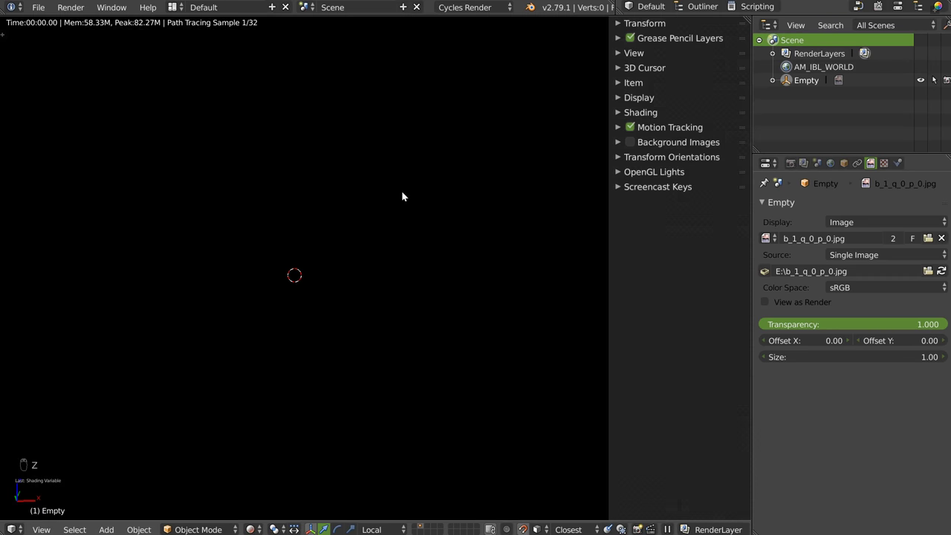
pyautogui.press('z')
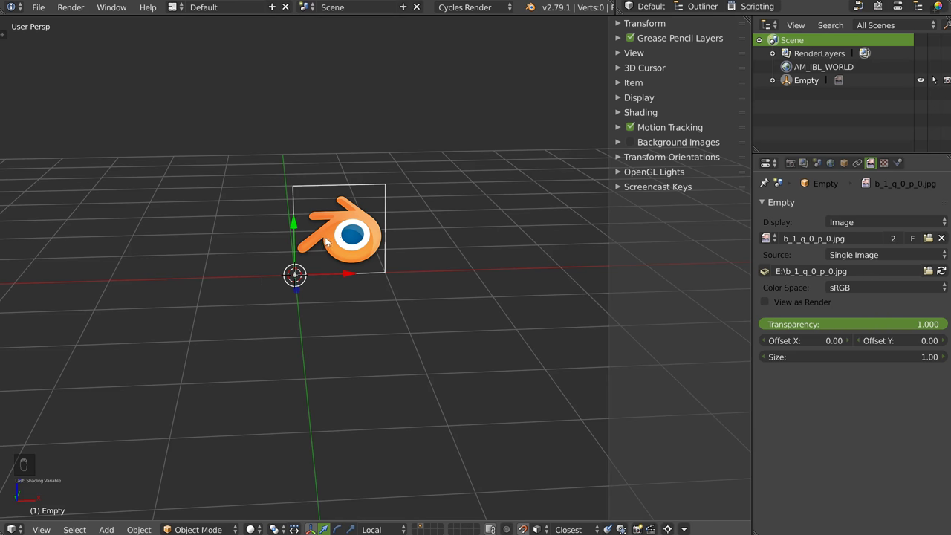
pyautogui.middleClick(355, 233)
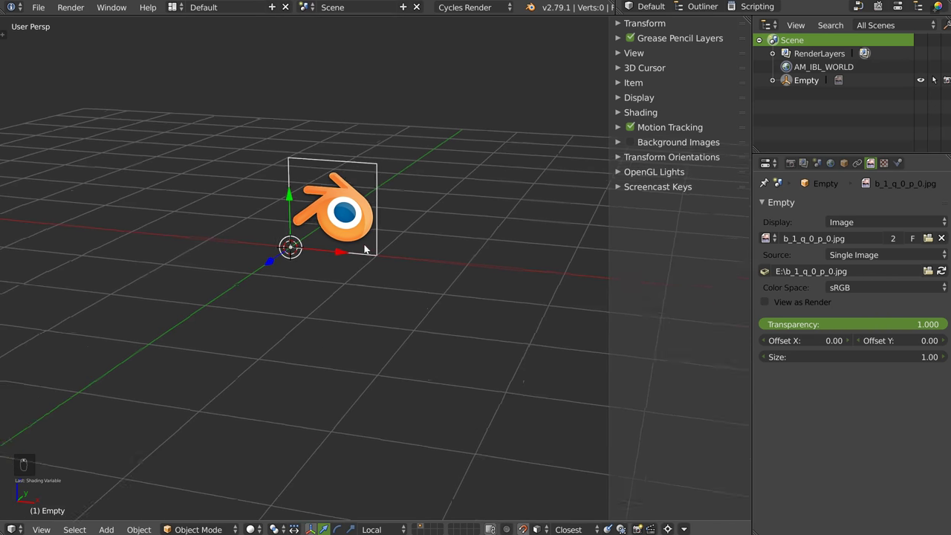
pyautogui.middleClick(359, 224)
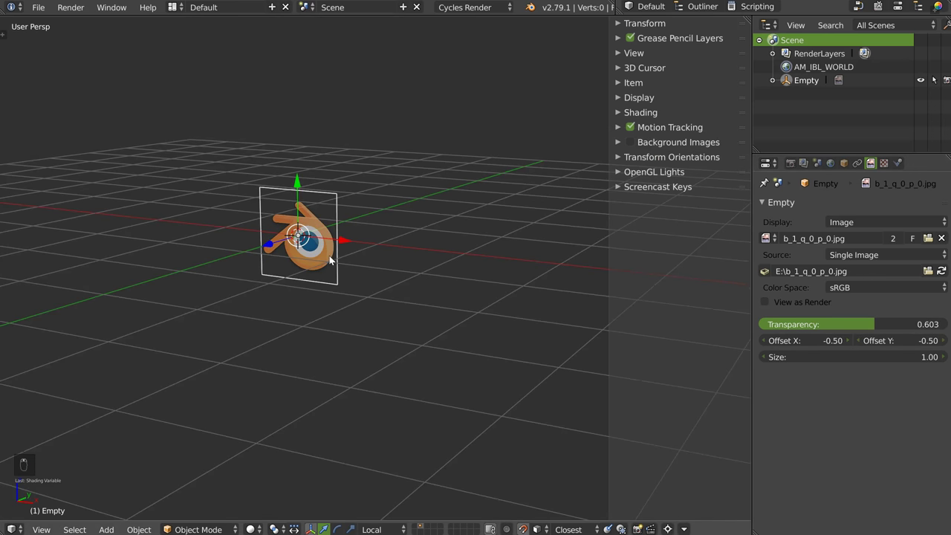
# Enlarge the logo image and cycle viewport shading to check how it displays.
pyautogui.moveTo(933, 382); pyautogui.dragTo(389, 289)
pyautogui.moveTo(324, 266); pyautogui.dragTo(313, 302)
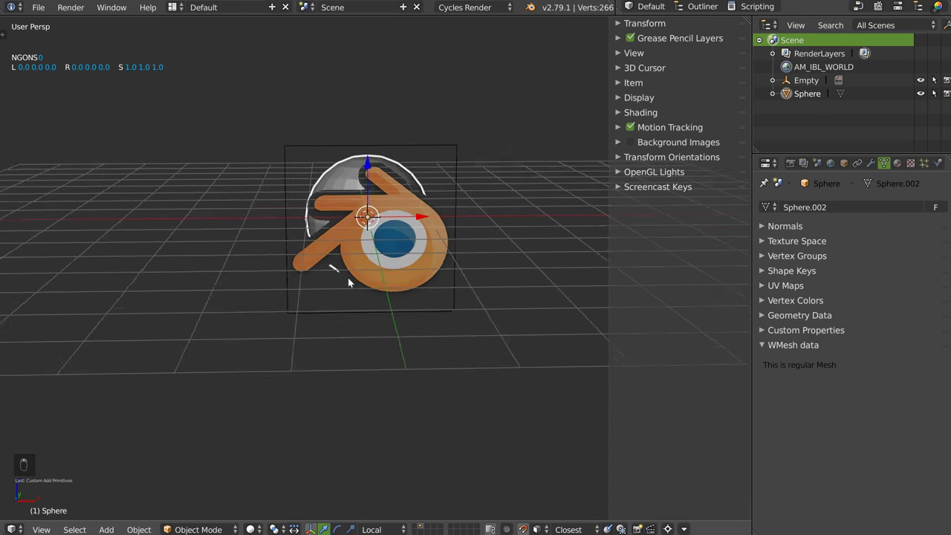
pyautogui.press('z')
pyautogui.press('z')
pyautogui.press('z')
pyautogui.press('z')
pyautogui.press('z')
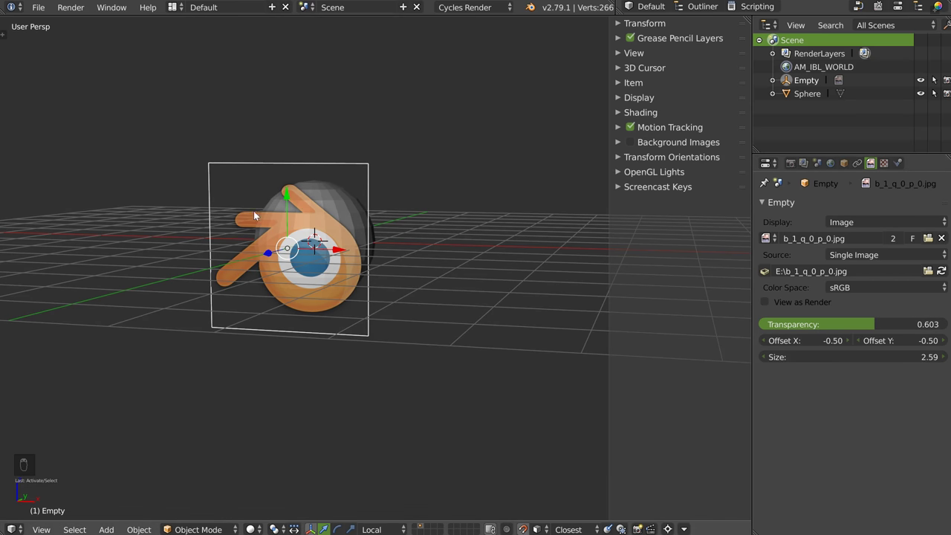
# Orbit around the scene, leave Edit Mode and undo a stray change before adding the reference empty.
pyautogui.moveTo(387, 233); pyautogui.dragTo(330, 262)
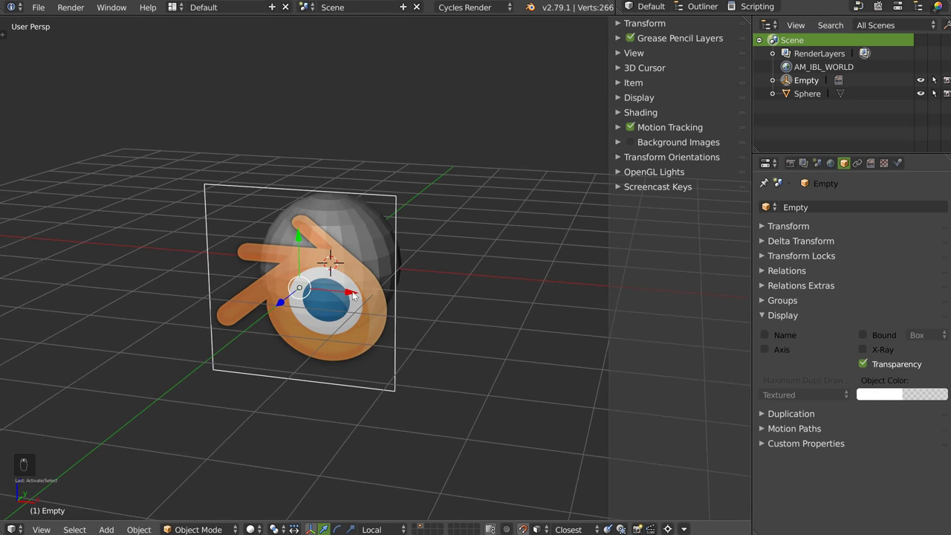
pyautogui.moveTo(254, 313); pyautogui.dragTo(327, 245)
pyautogui.moveTo(327, 244); pyautogui.dragTo(325, 207)
pyautogui.moveTo(325, 207); pyautogui.dragTo(314, 209)
pyautogui.press('Tab')
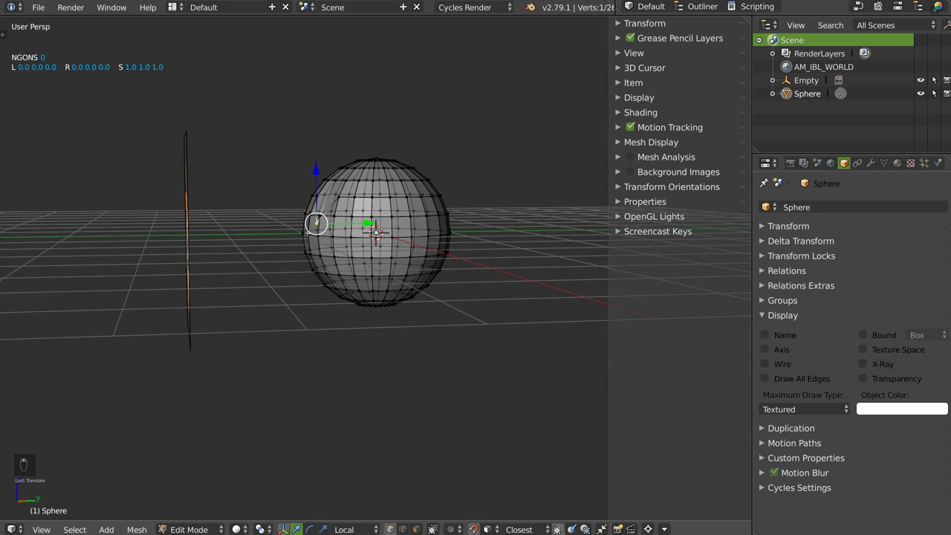
pyautogui.press('ctrl+z')
pyautogui.press('Tab')
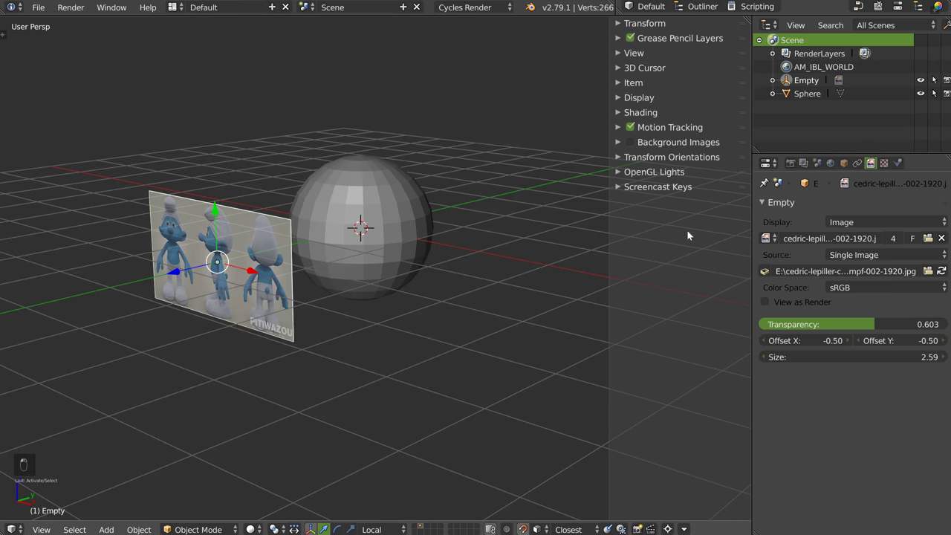
# Move the Smurf sheet empty onto the sphere, scale it up, duplicate it and rotate the copy 90 degrees as a side sheet.
pyautogui.press('alt+g')
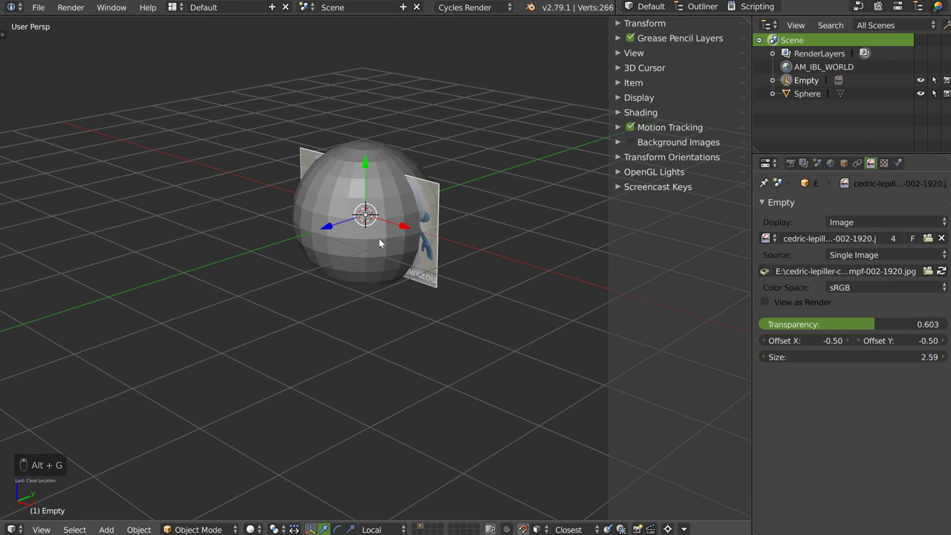
pyautogui.press('s')
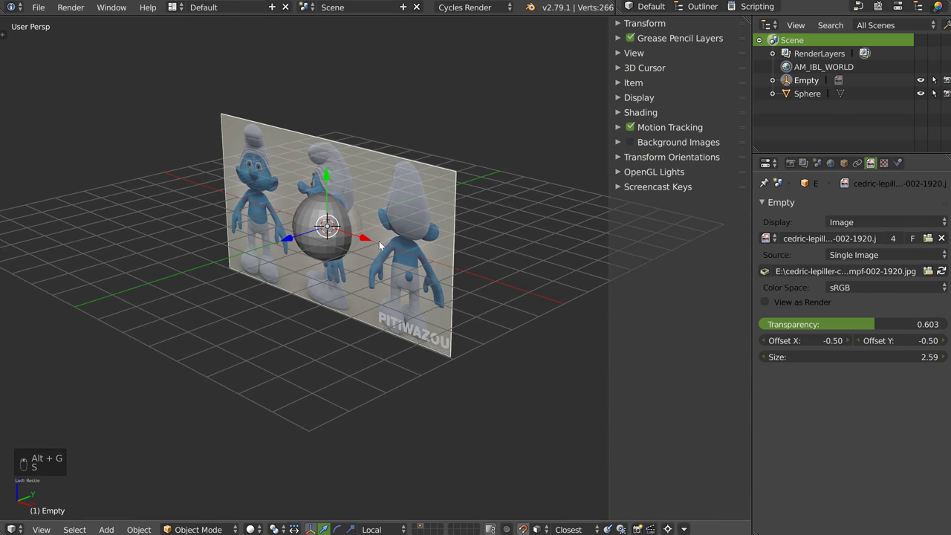
pyautogui.press('shift+d')
pyautogui.press('r')
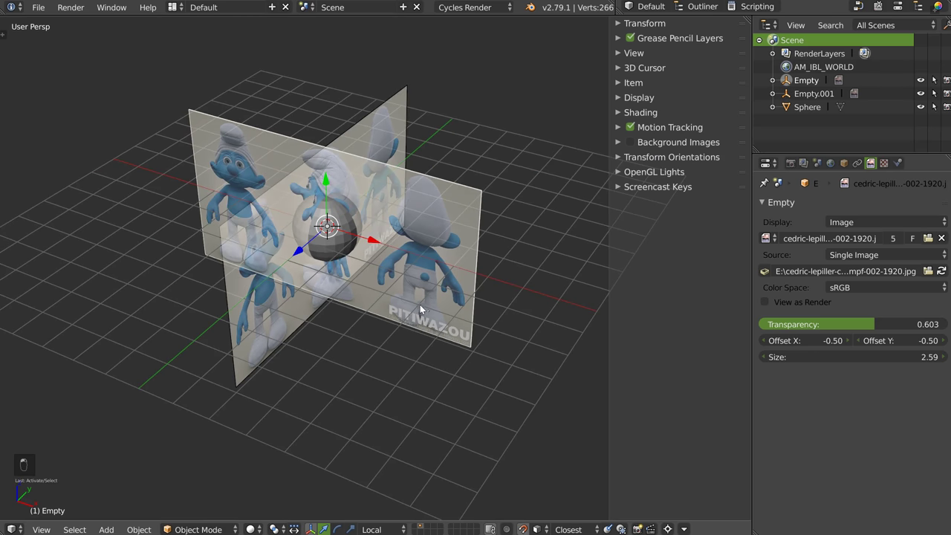
# In front orthographic view, move and scale the front sheet until the figure's feet rest on the sphere.
pyautogui.press('q')
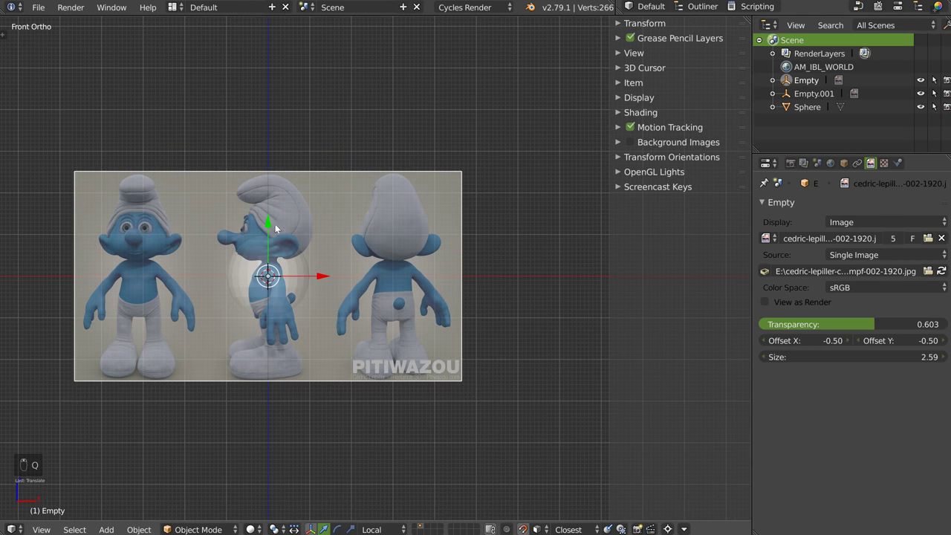
pyautogui.press('g')
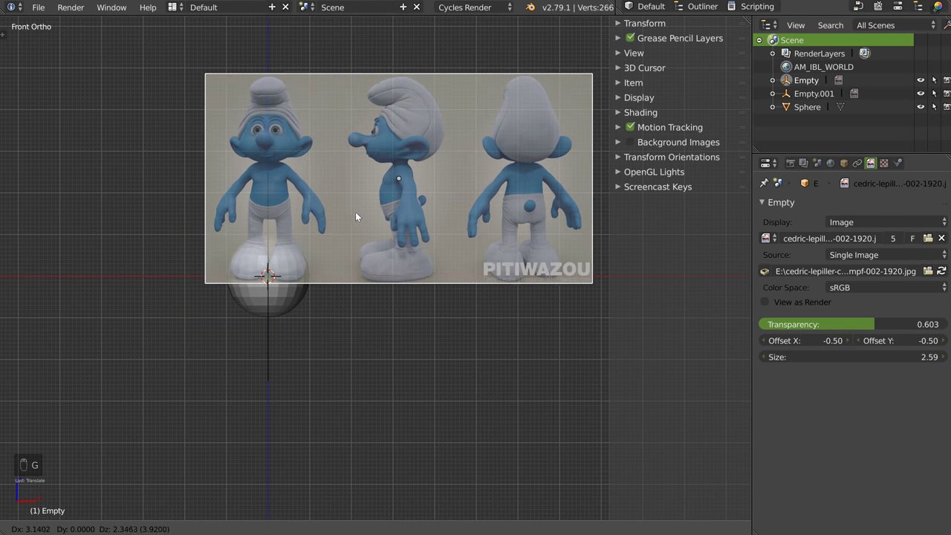
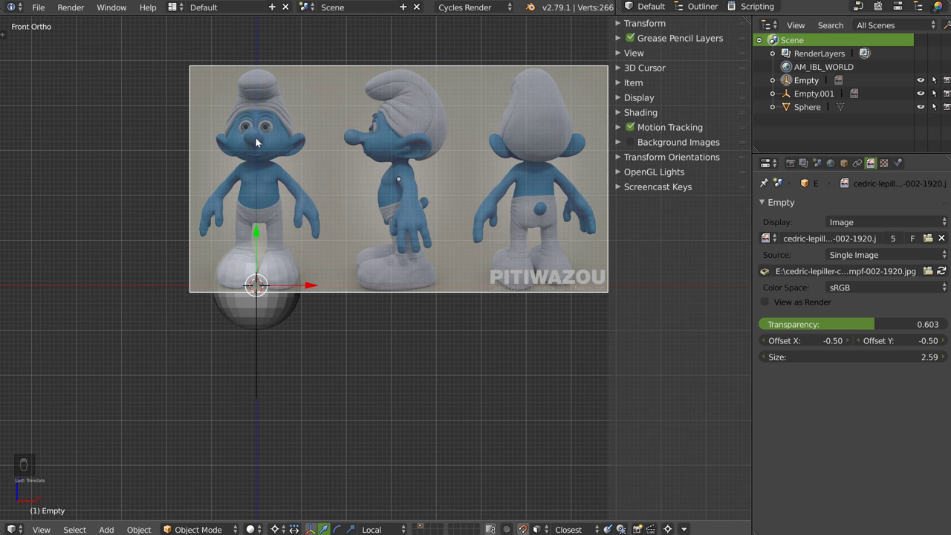
pyautogui.press('s')
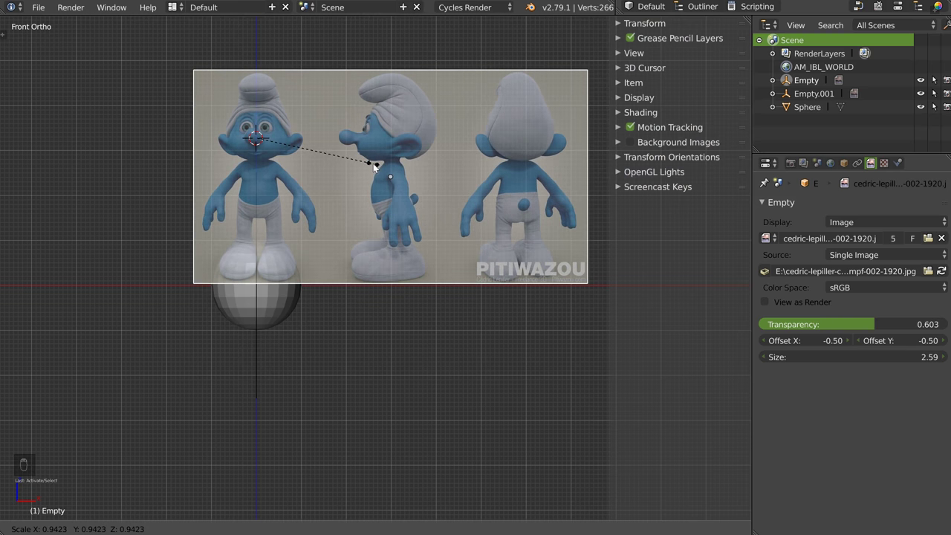
pyautogui.press('g')
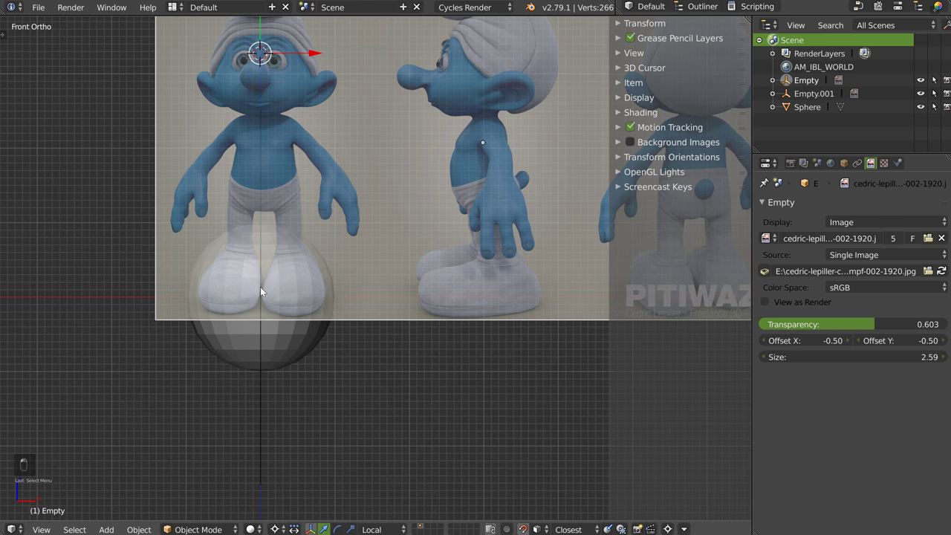
pyautogui.press('a')
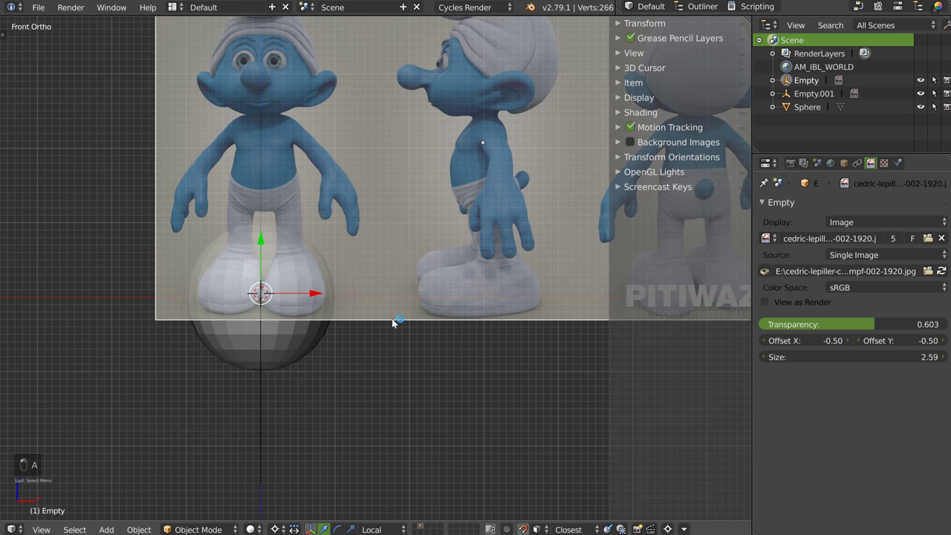
pyautogui.press('s')
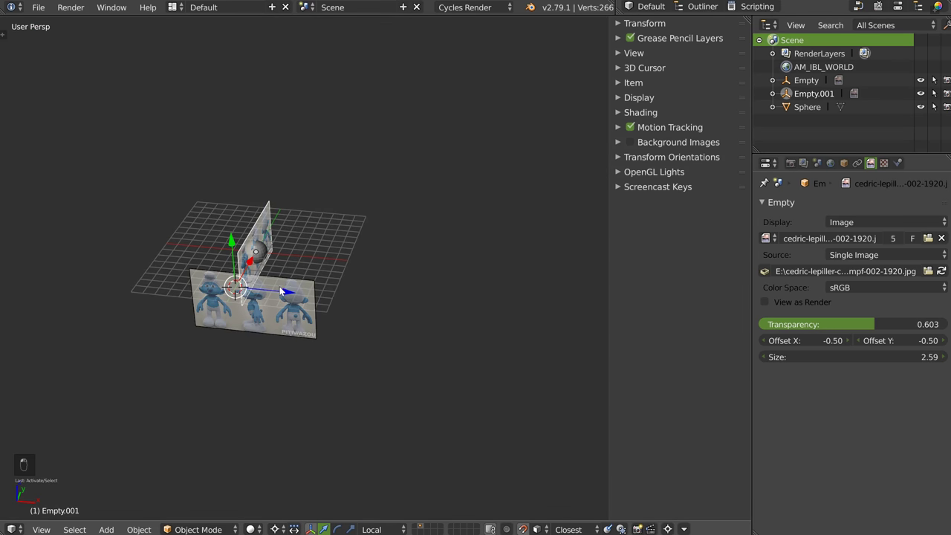
# Check the sheets from the front and move the side sheet off to the right.
pyautogui.moveTo(290, 312); pyautogui.dragTo(269, 283)
pyautogui.press('q')
pyautogui.press('q')
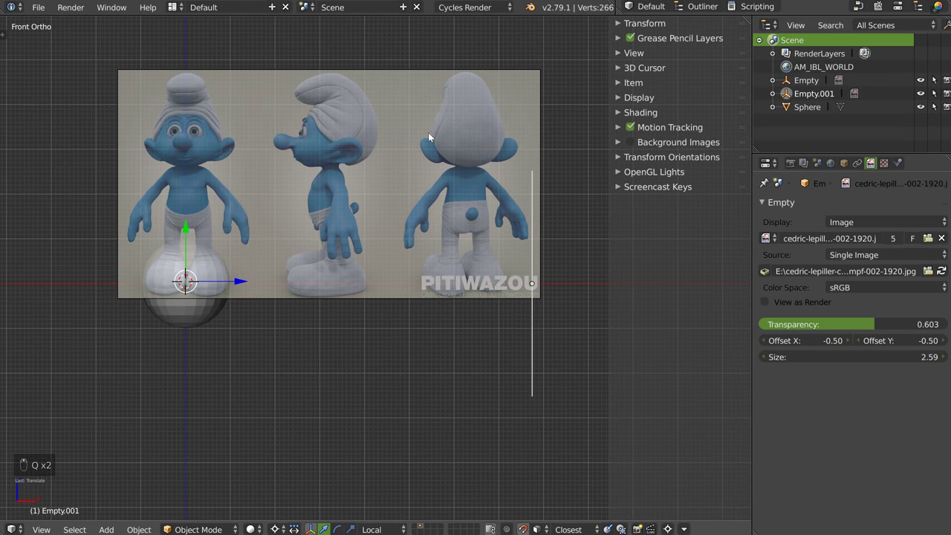
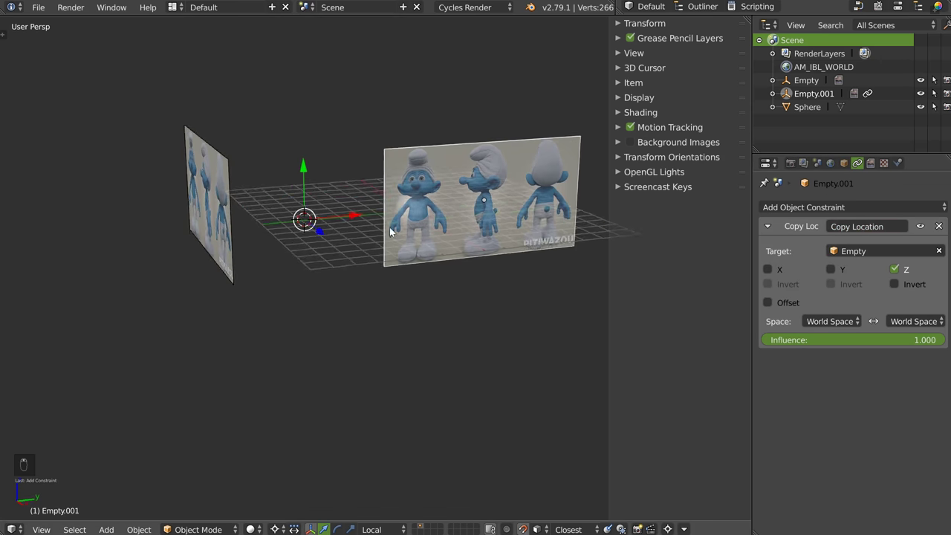
# With the Copy Location and Copy Scale constraints targeting Empty, scale the front sheet up to test the link.
pyautogui.moveTo(234, 285); pyautogui.dragTo(275, 154)
pyautogui.press('ctrl+z')
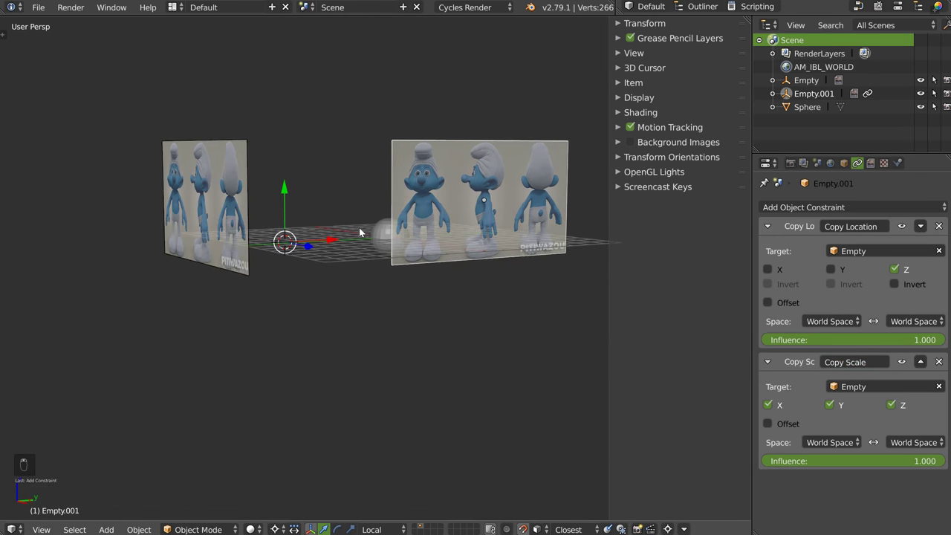
pyautogui.press('s')
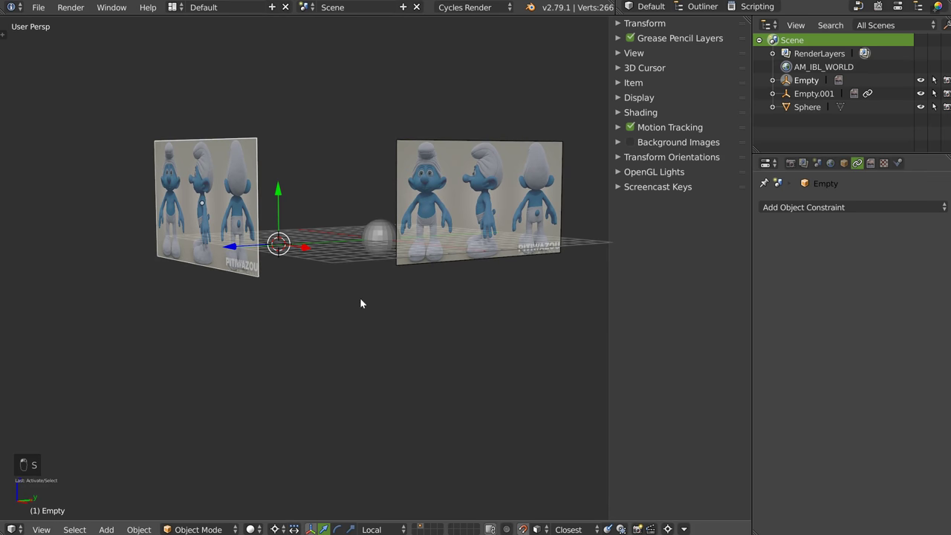
pyautogui.press('shift+Tab')
pyautogui.press('s')
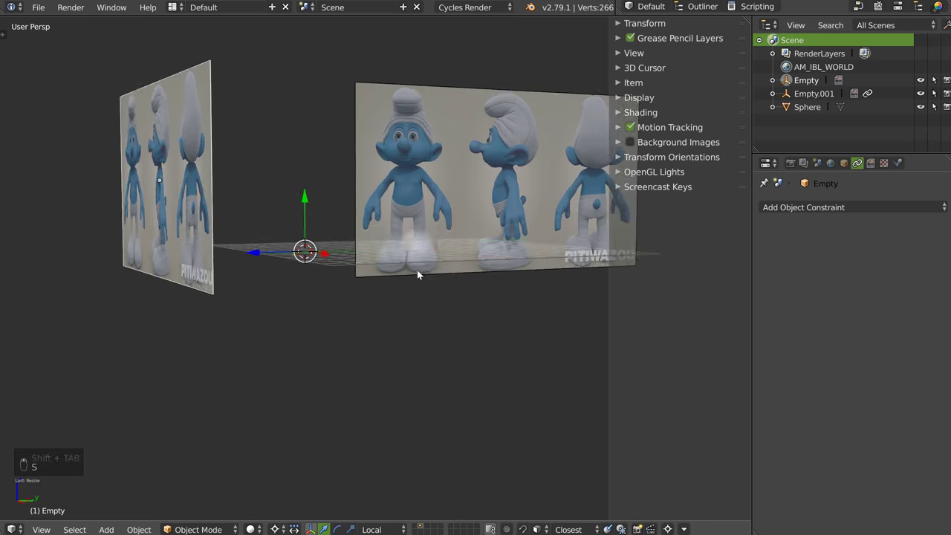
# Orbit around the two sheets and shrink the front sheet to confirm the side sheet follows.
pyautogui.moveTo(390, 165); pyautogui.dragTo(336, 309)
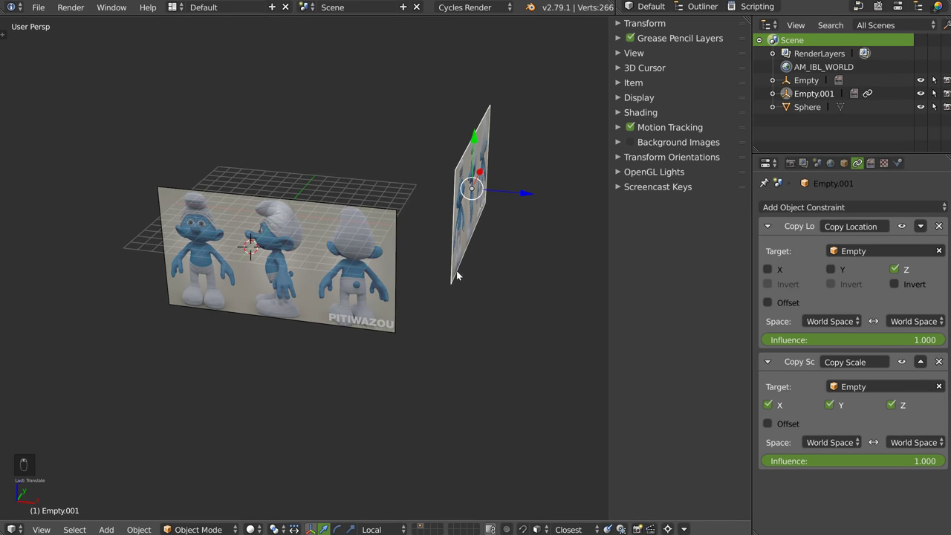
pyautogui.press('q')
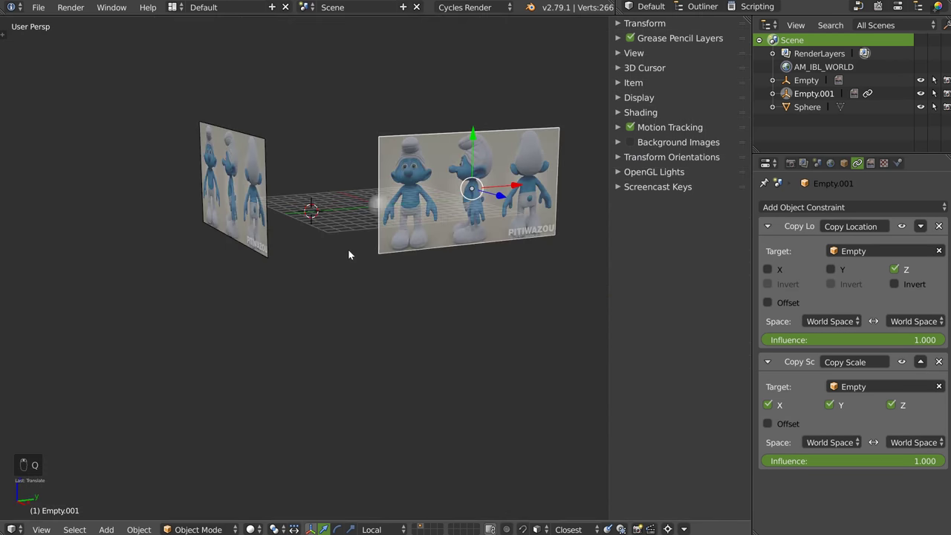
pyautogui.press('s')
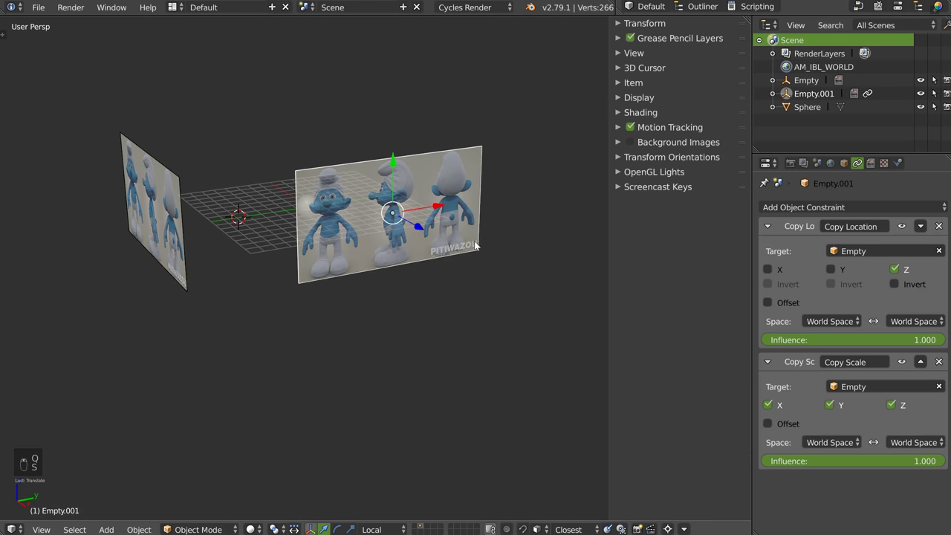
pyautogui.press('s')
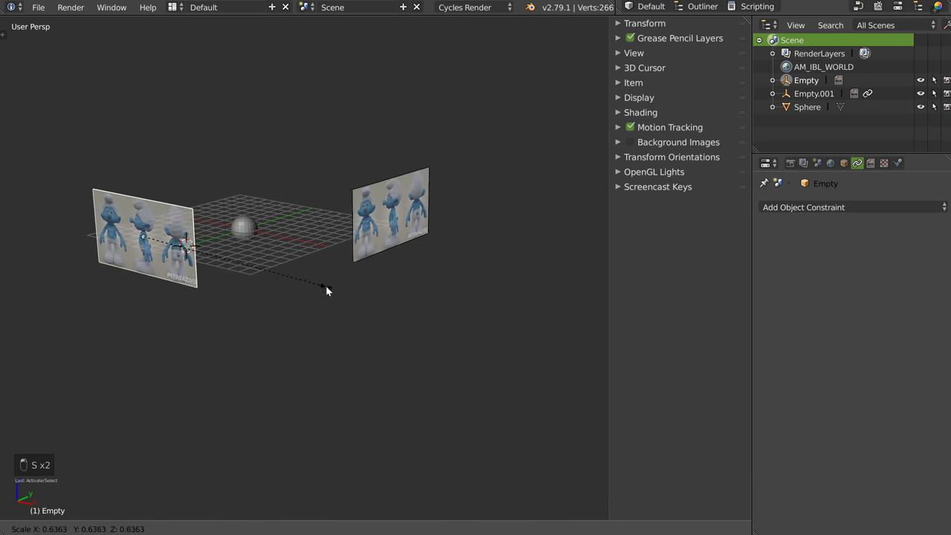
# Select the front sheet, view it from the front and nudge it so the feet sit over the sphere.
pyautogui.click(492, 287)
pyautogui.press('q')
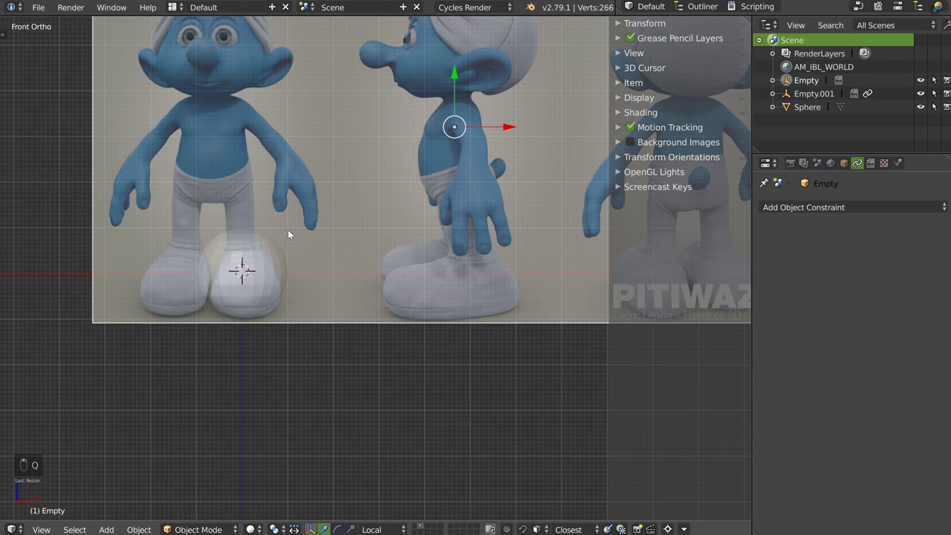
pyautogui.press('g')
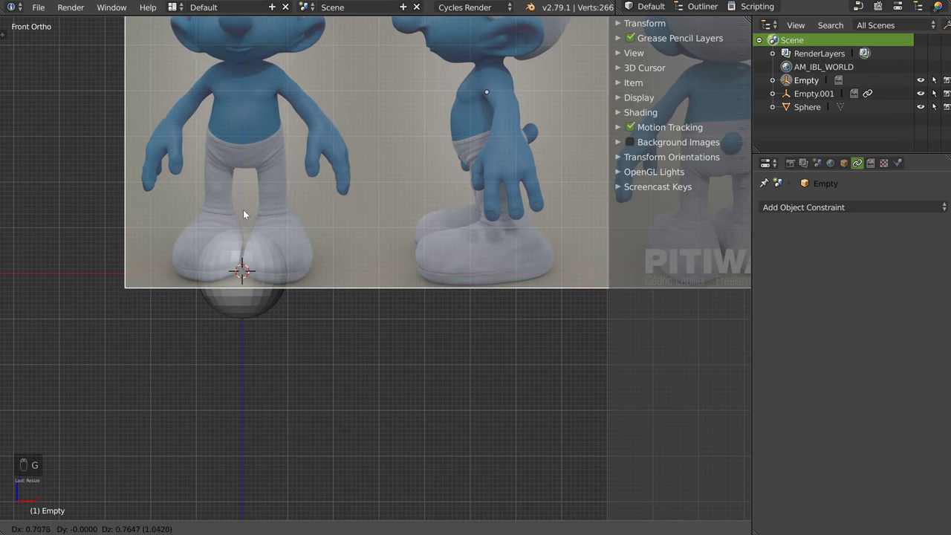
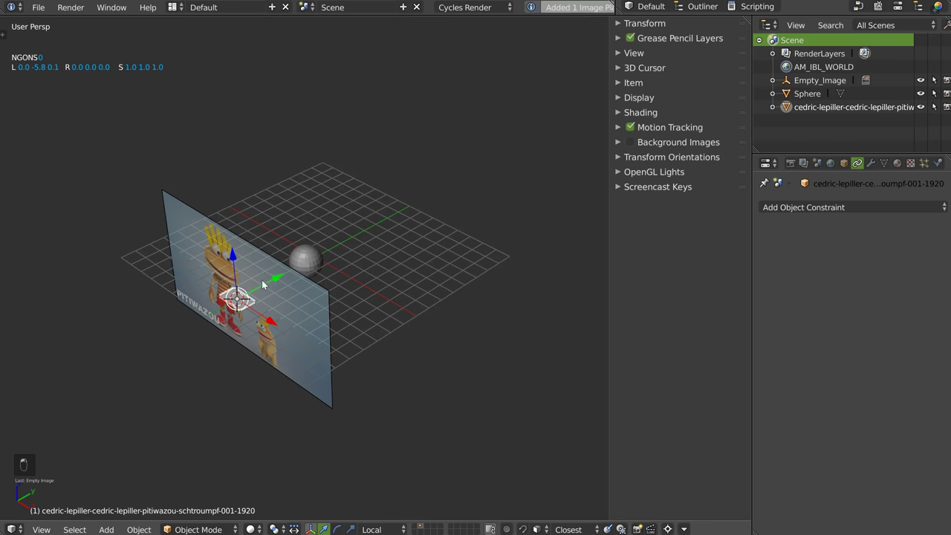
# Check shading, scale up the extra flat Smurf image plane and delete it from the scene.
pyautogui.press('z')
pyautogui.press('z')
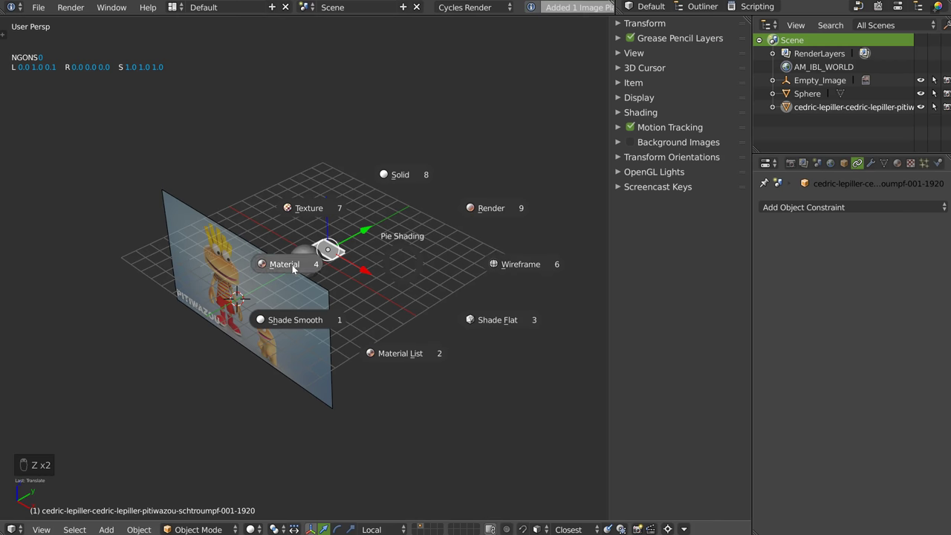
pyautogui.press('s')
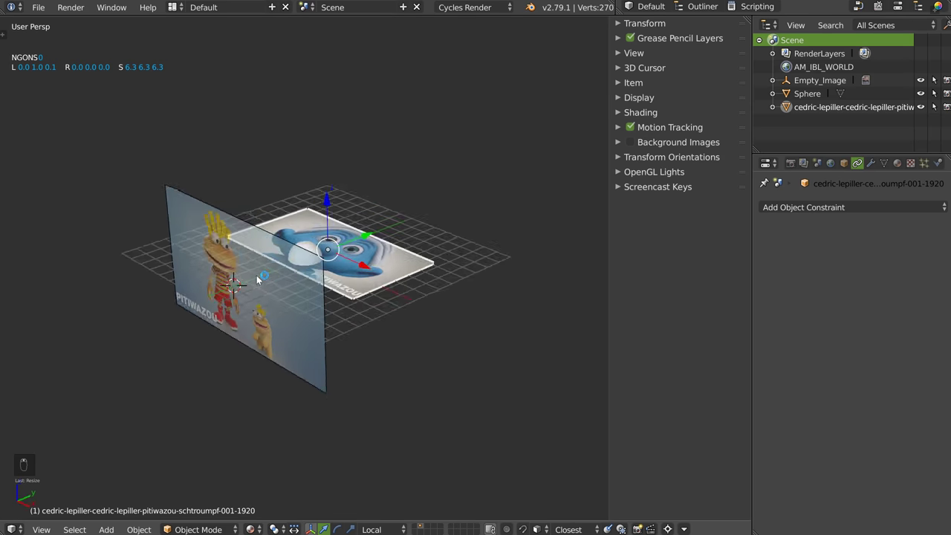
pyautogui.press('x')
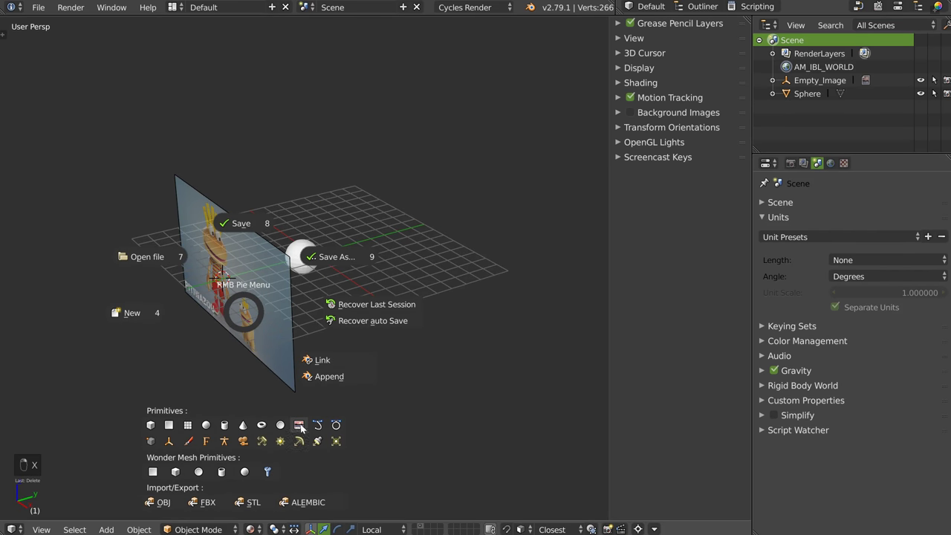